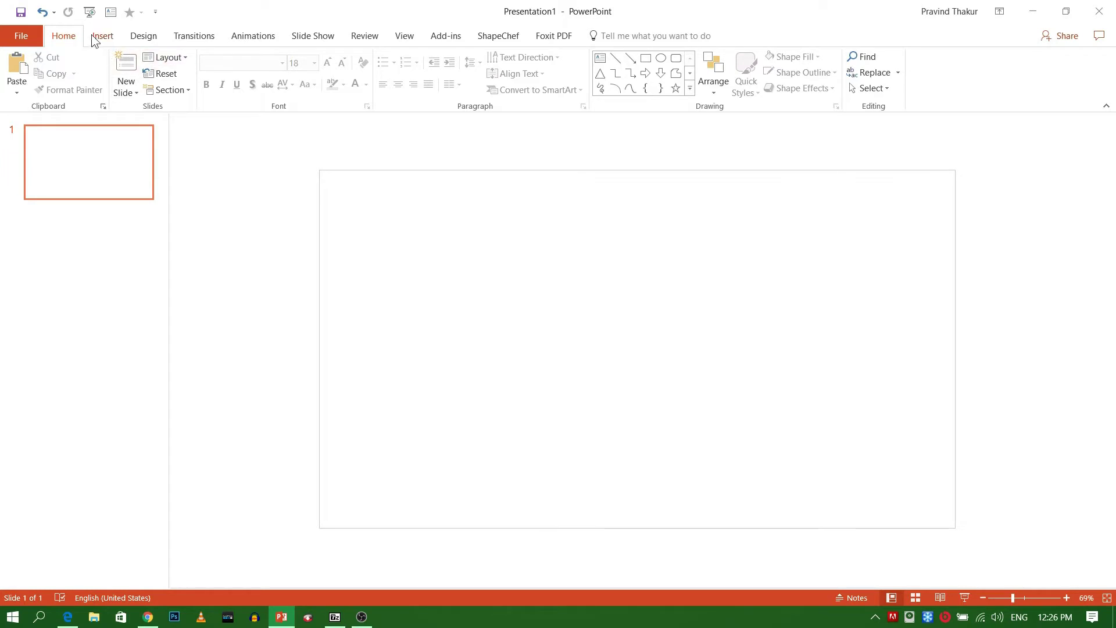
Browse the Insert shapes gallery for a rectangle to cover the blank slide
{"action": "left_click", "coordinate": [97, 40]}
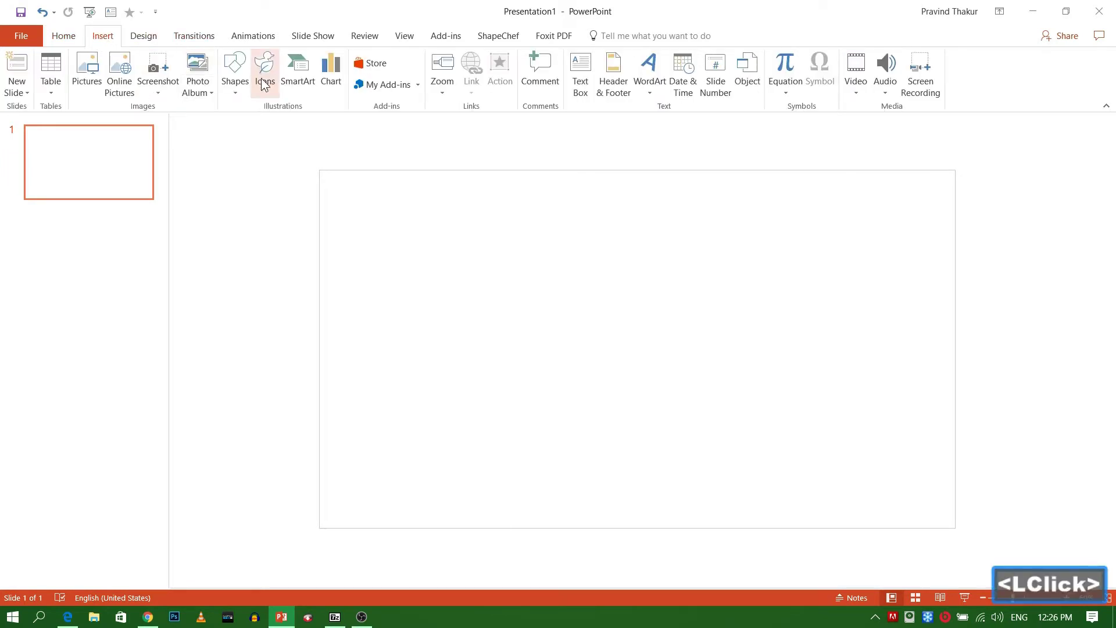
{"action": "left_click", "coordinate": [240, 91]}
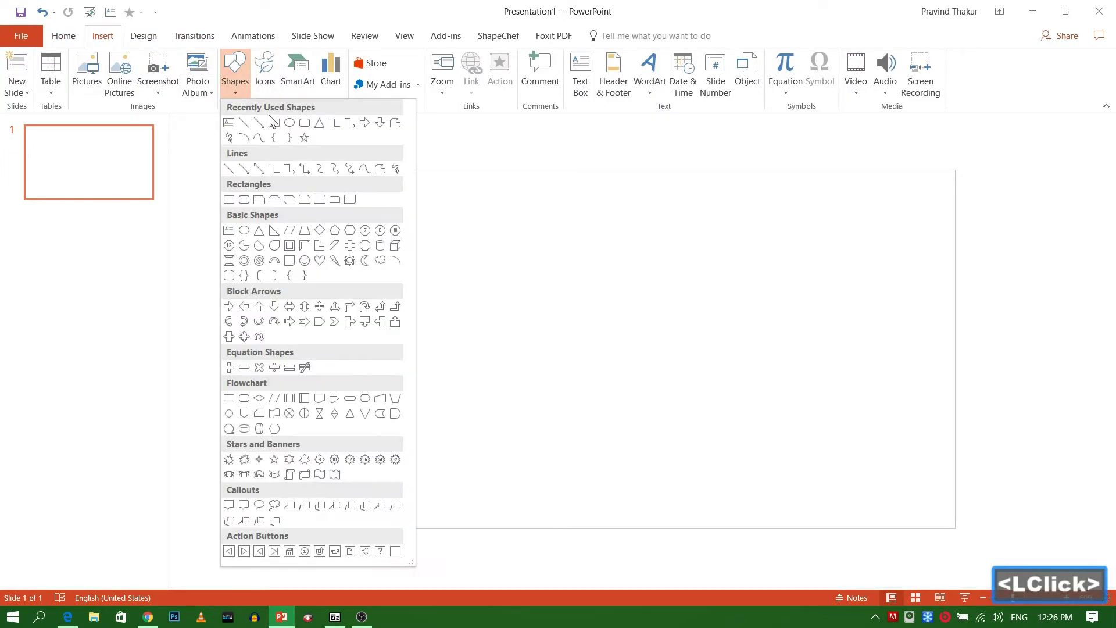
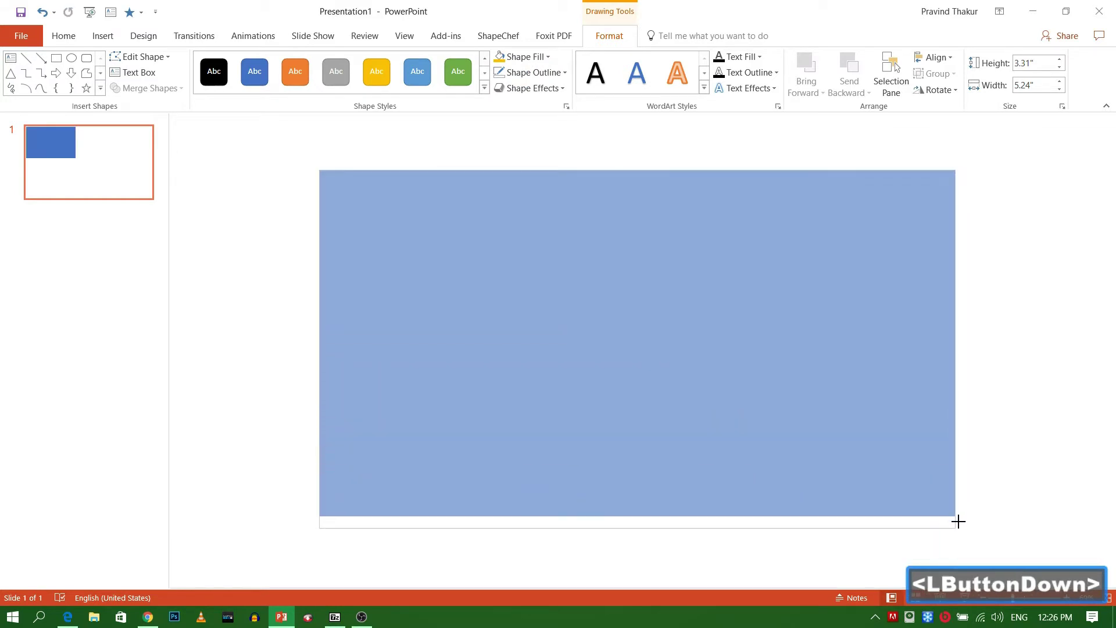
Deselect the blue rectangle and drop the girl's photo file onto the slide
{"action": "left_click", "coordinate": [283, 239]}
{"action": "left_click", "coordinate": [1033, 3]}
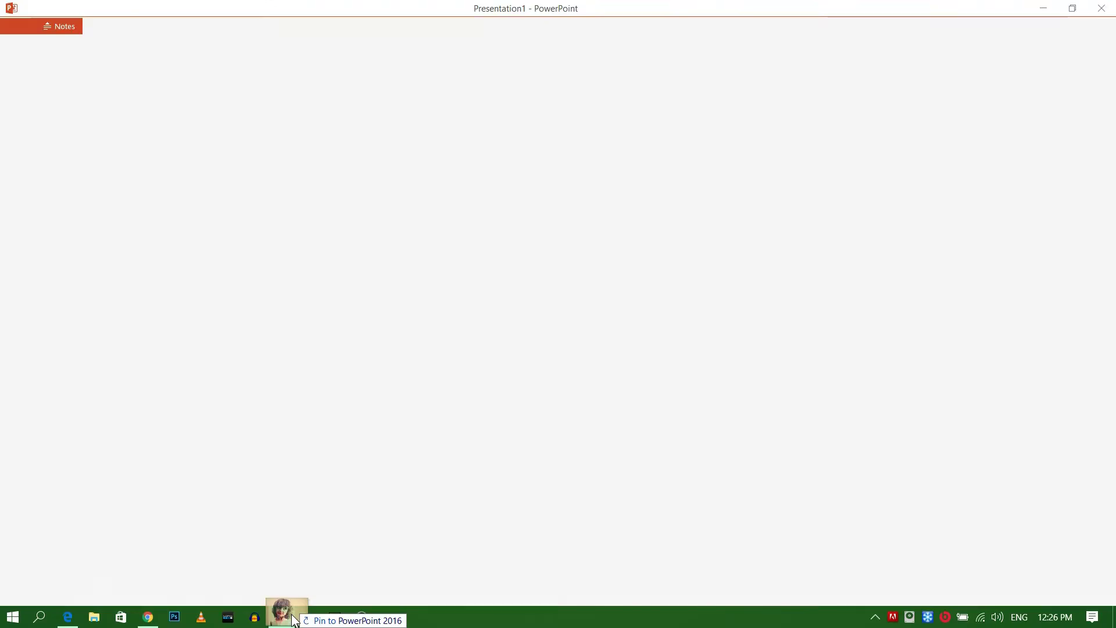
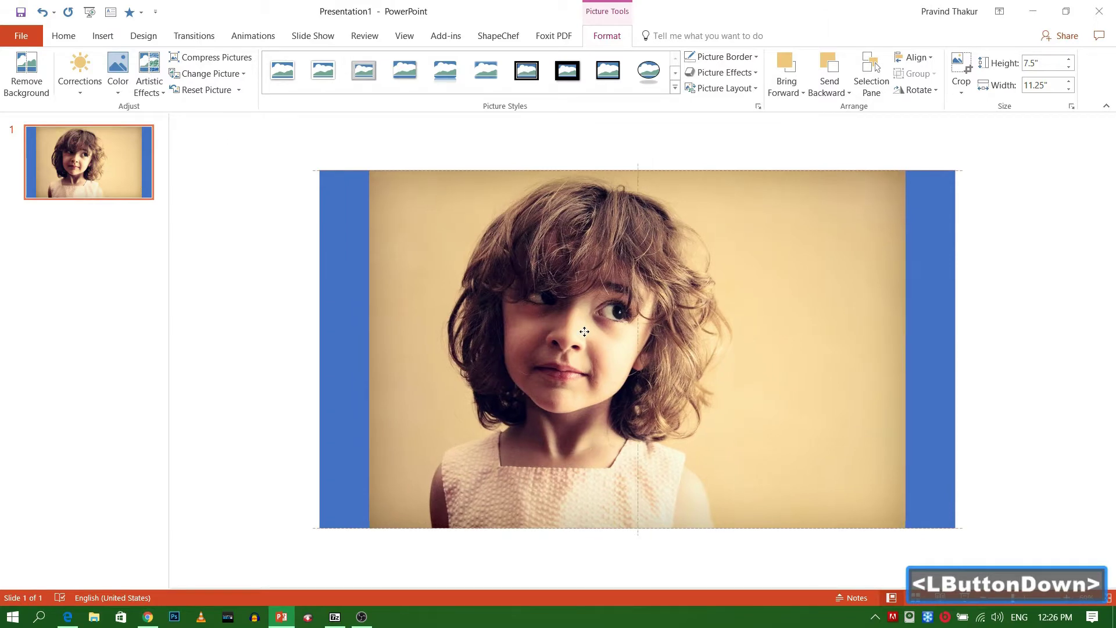
Draw a tall rounded rectangle over the girl's hair with no outline
{"action": "left_click", "coordinate": [272, 224]}
{"action": "left_click", "coordinate": [106, 42]}
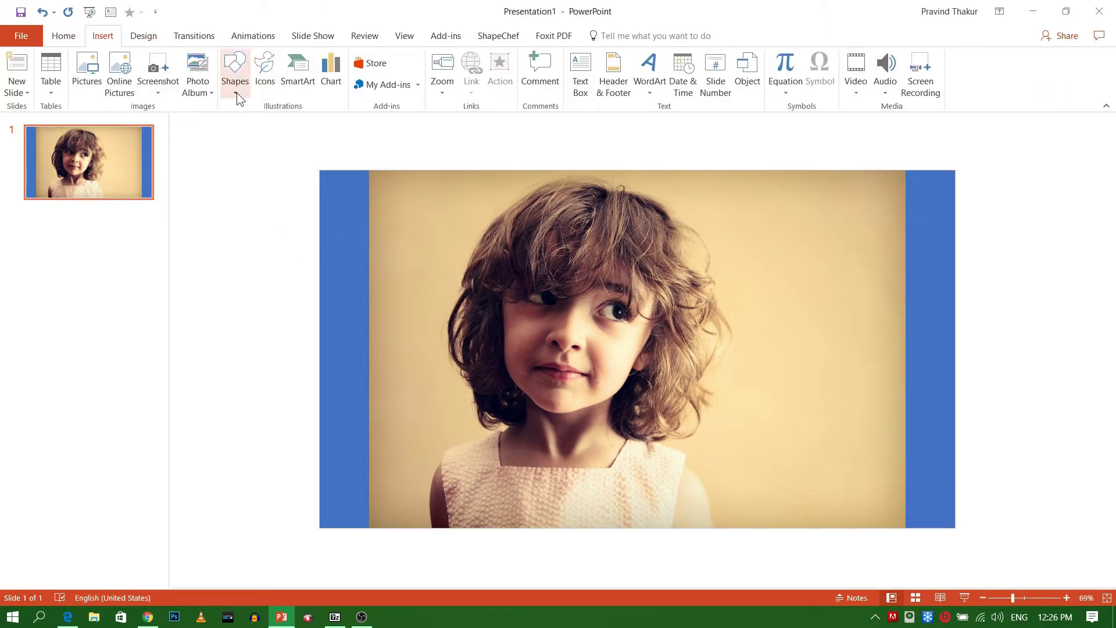
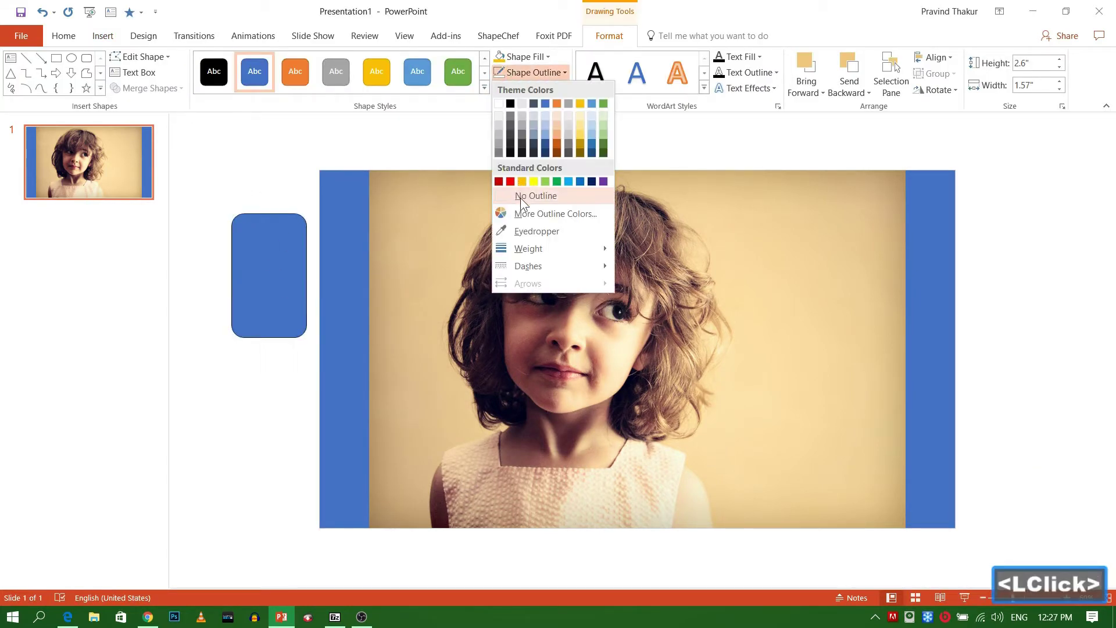
{"action": "left_click", "coordinate": [533, 59]}
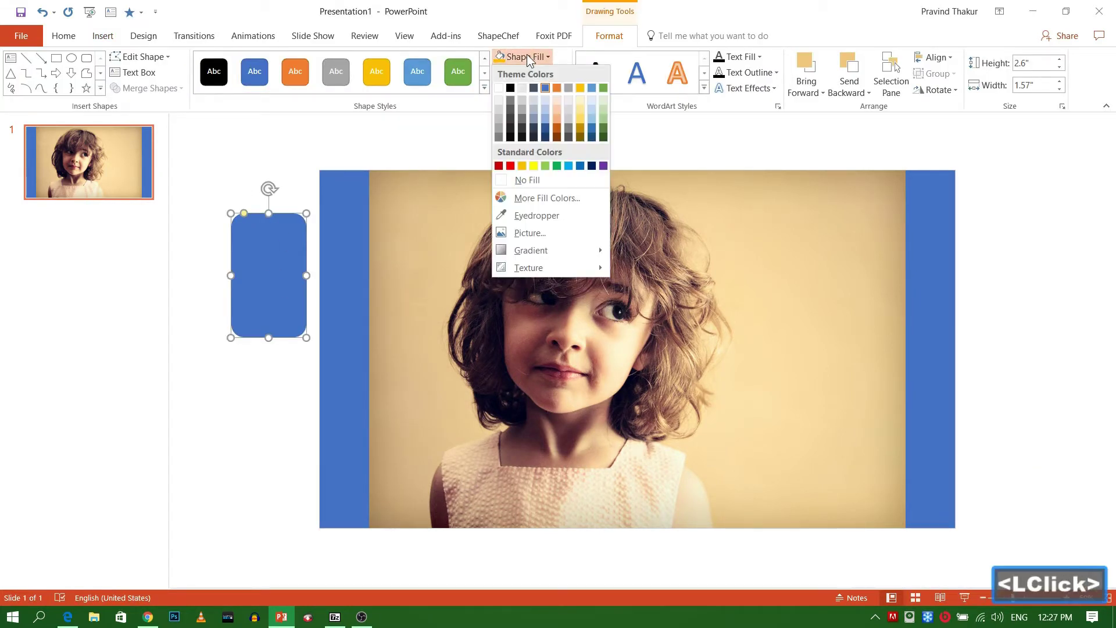
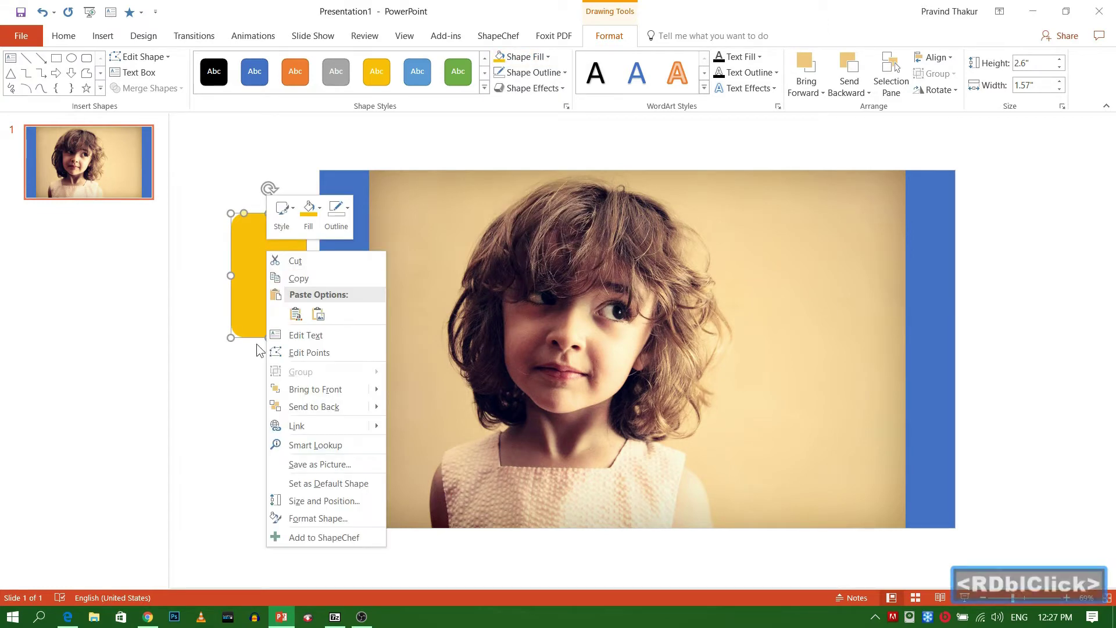
Give the rounded rectangle a yellow fill at 79% transparency via Format Shape
{"action": "left_click", "coordinate": [321, 524]}
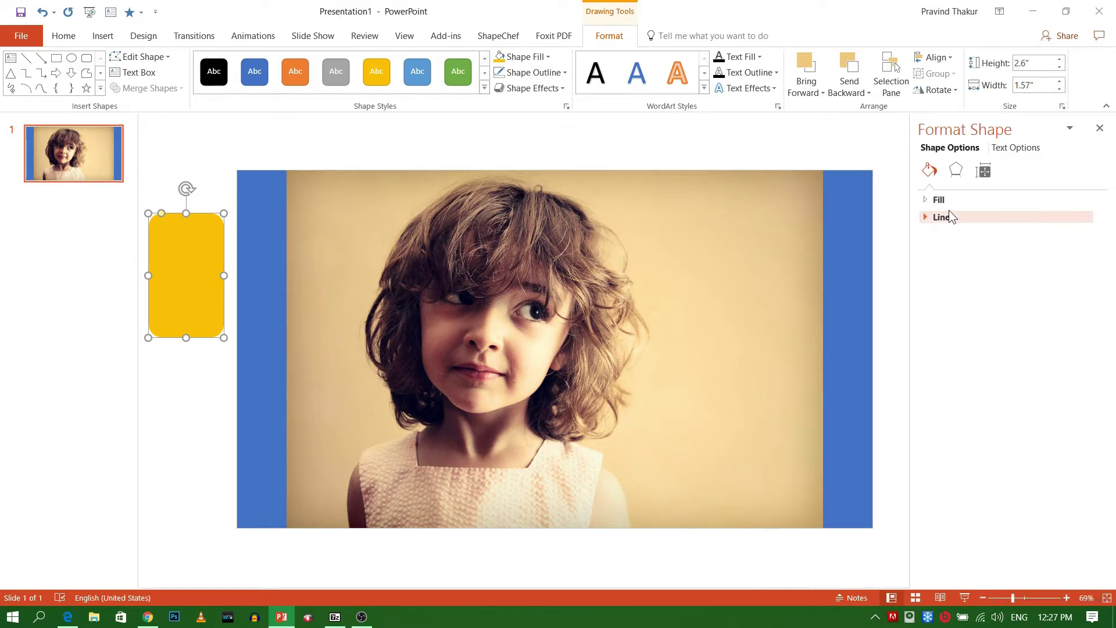
{"action": "left_click", "coordinate": [936, 206]}
{"action": "left_click", "coordinate": [1002, 353]}
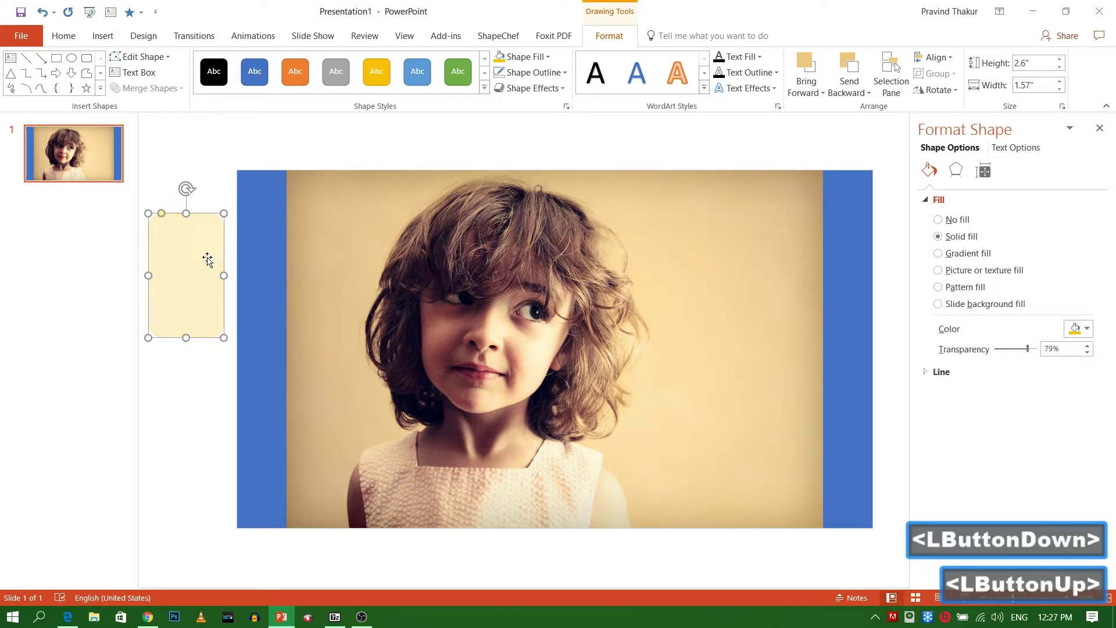
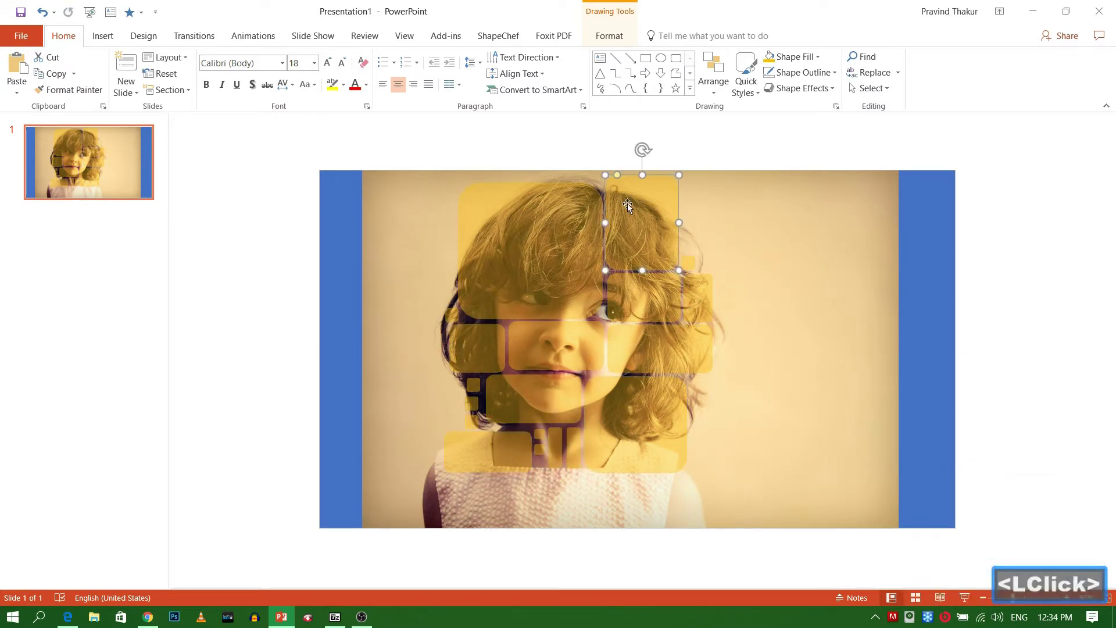
Send the girl's photo to the back so only the grey tiles show on blue
{"action": "left_click", "coordinate": [999, 282]}
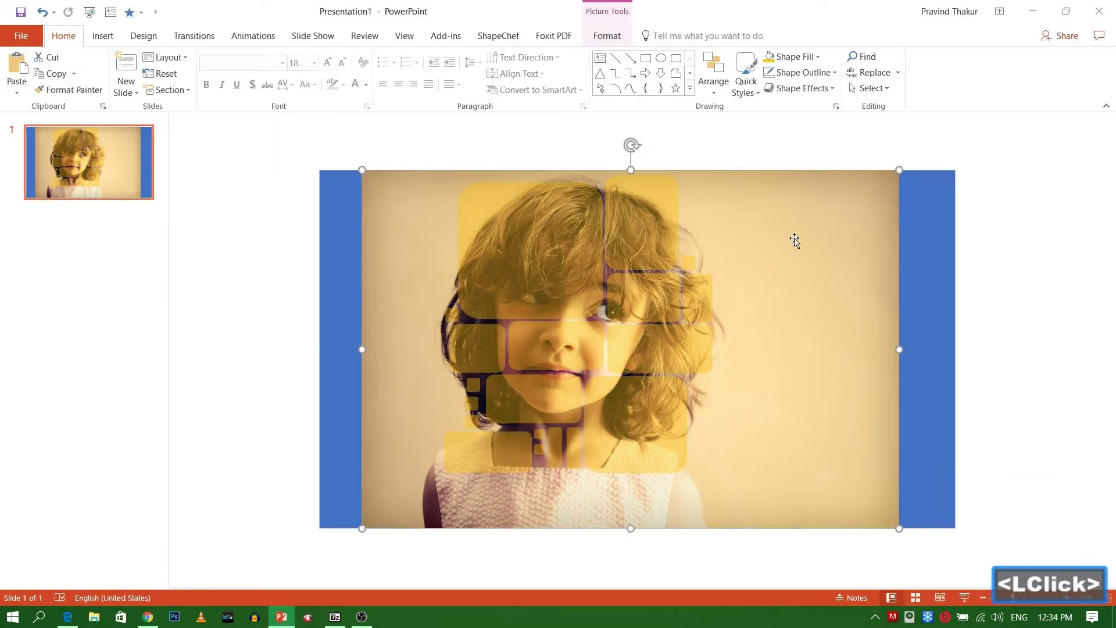
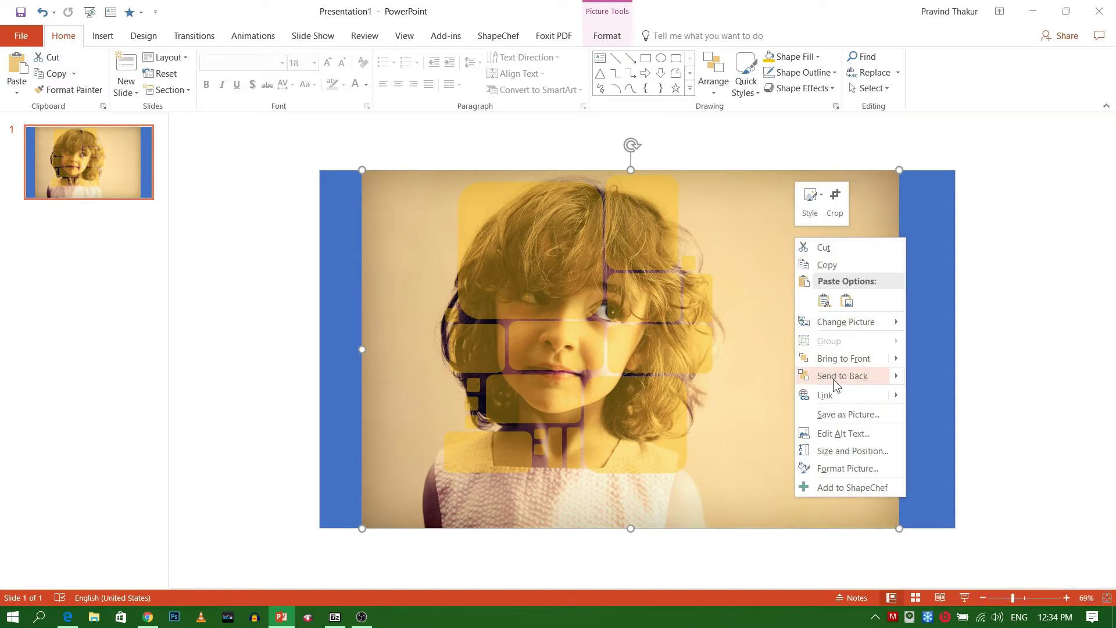
{"action": "left_click", "coordinate": [836, 380]}
{"action": "left_click", "coordinate": [929, 394]}
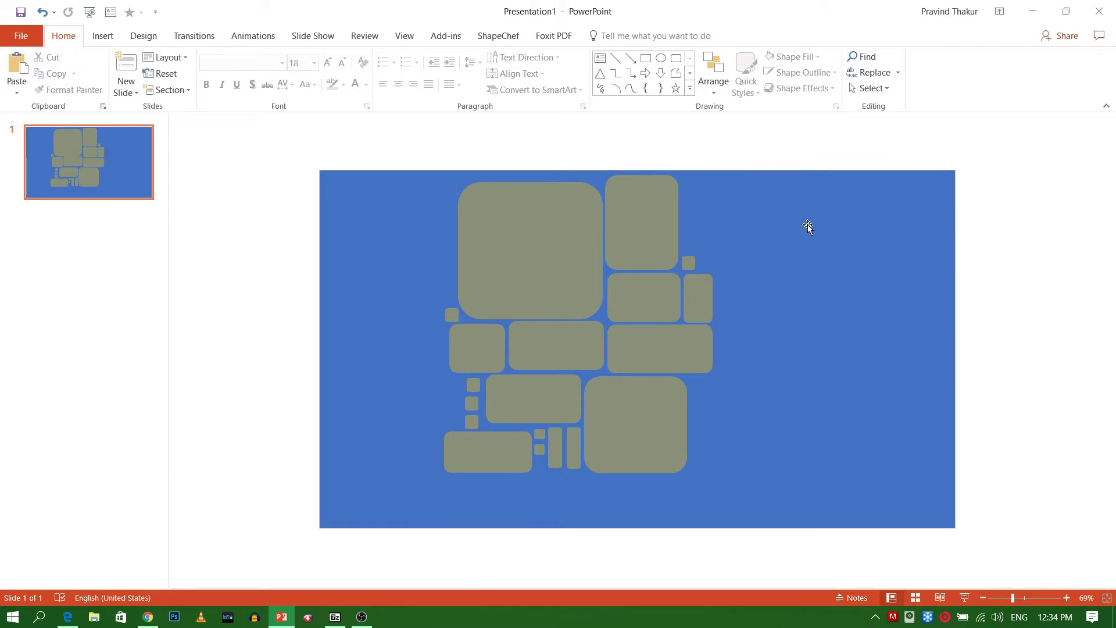
Select the blue rectangle first, then add each of the six rounded tiles to the selection
{"action": "left_click", "coordinate": [812, 228]}
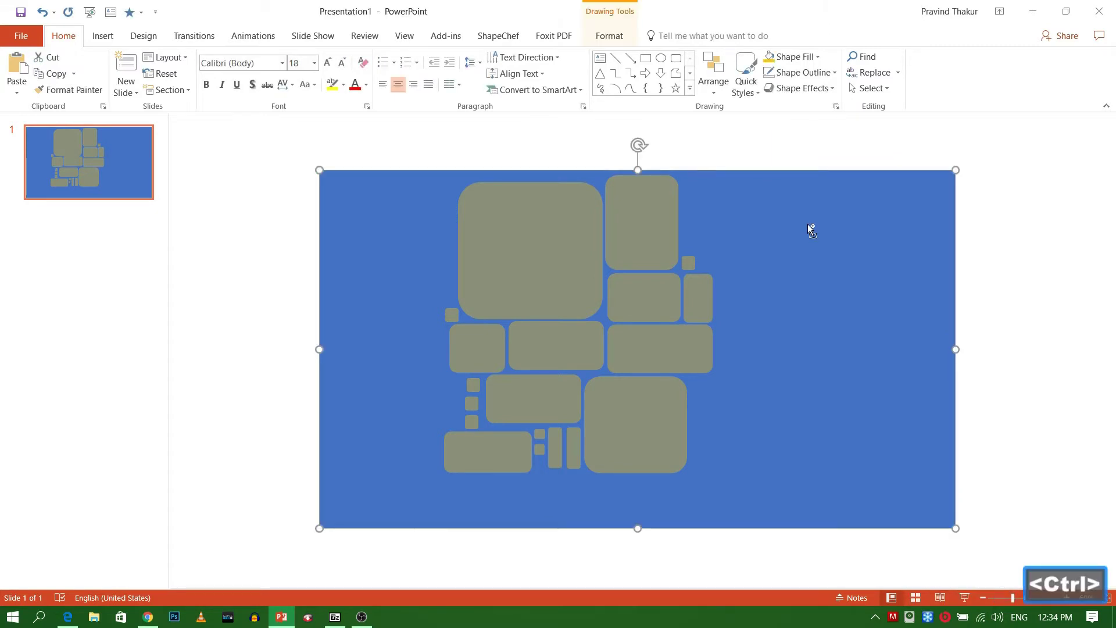
{"action": "left_click", "coordinate": [547, 236]}
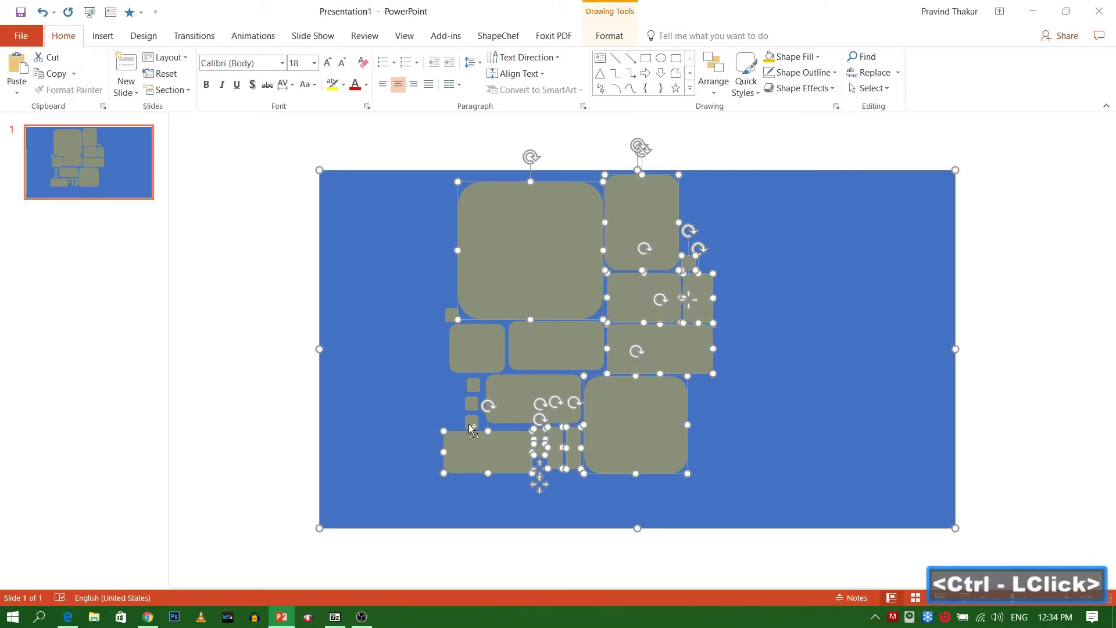
{"action": "left_click", "coordinate": [485, 404]}
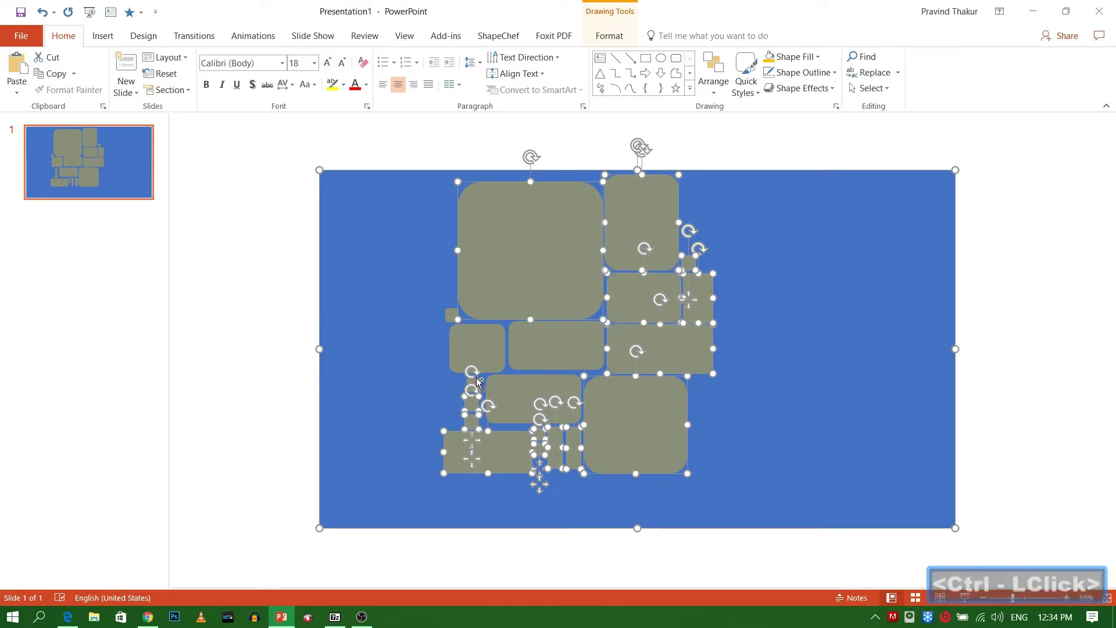
{"action": "left_click", "coordinate": [482, 386]}
{"action": "left_click", "coordinate": [496, 352]}
{"action": "left_click", "coordinate": [459, 319]}
{"action": "double_click", "coordinate": [524, 398]}
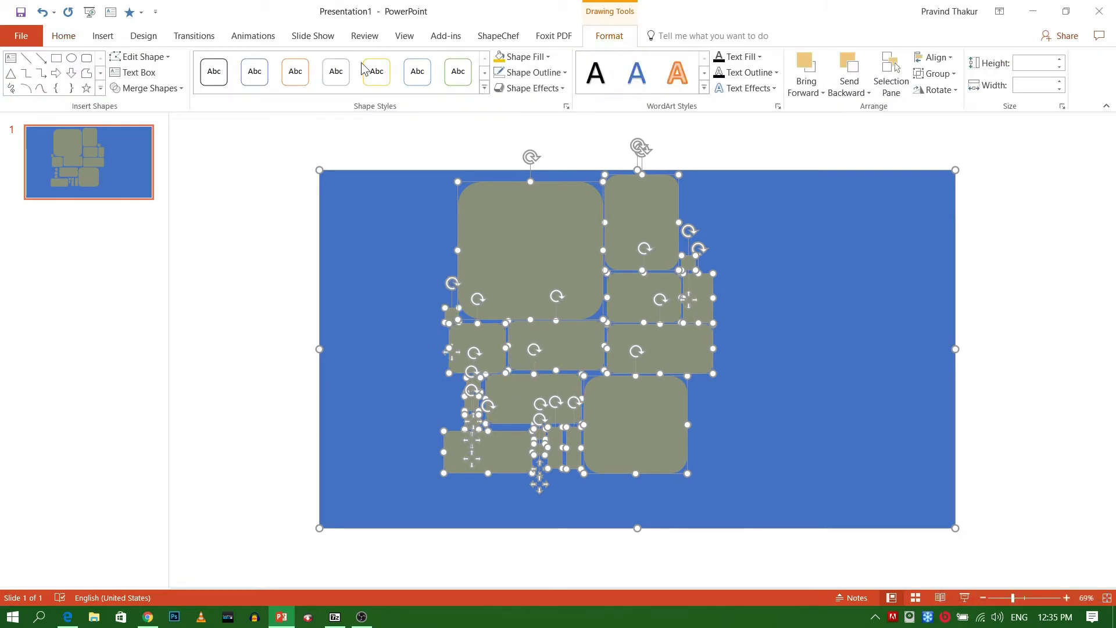
Subtract the tiles from the blue rectangle, trim the photo's crop, and select the holed frame
{"action": "left_click", "coordinate": [170, 90]}
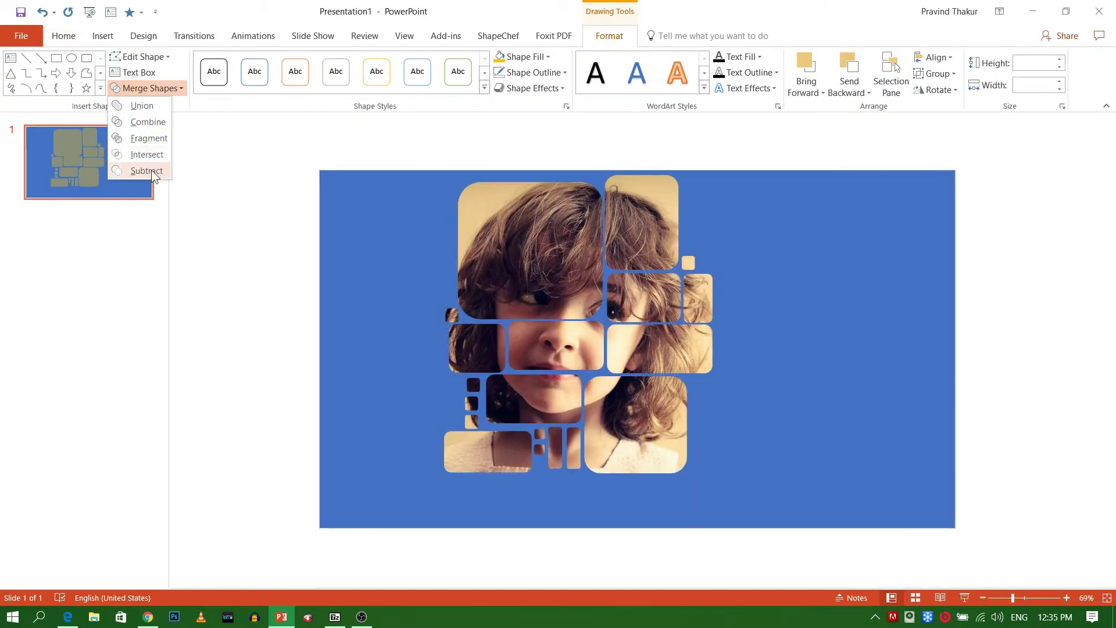
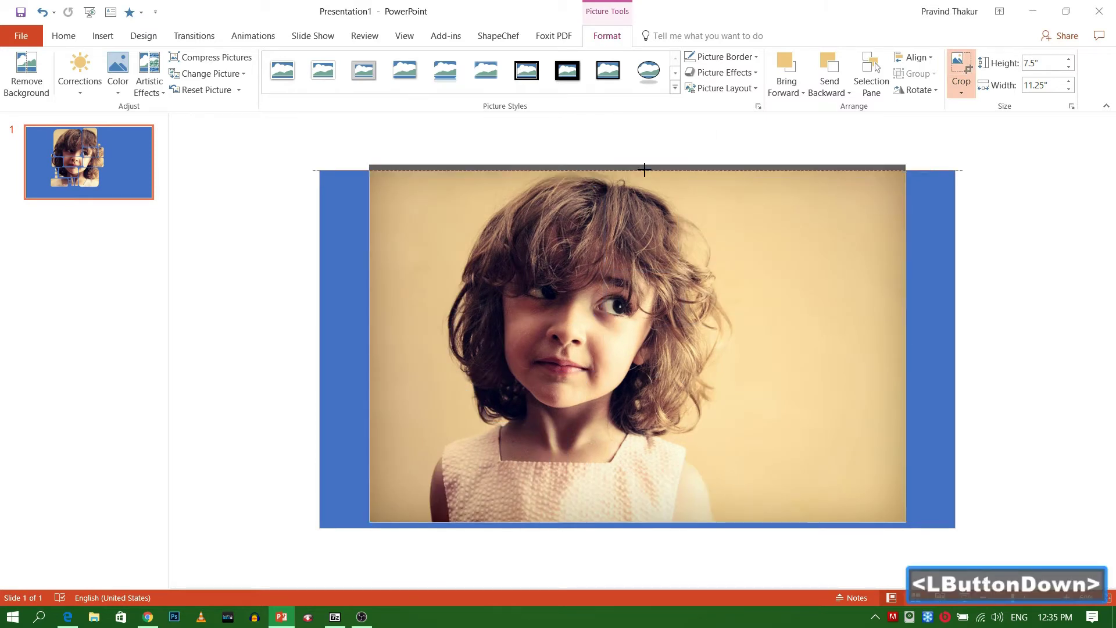
{"action": "left_click", "coordinate": [964, 69]}
{"action": "left_click", "coordinate": [1023, 277]}
{"action": "left_click", "coordinate": [799, 243]}
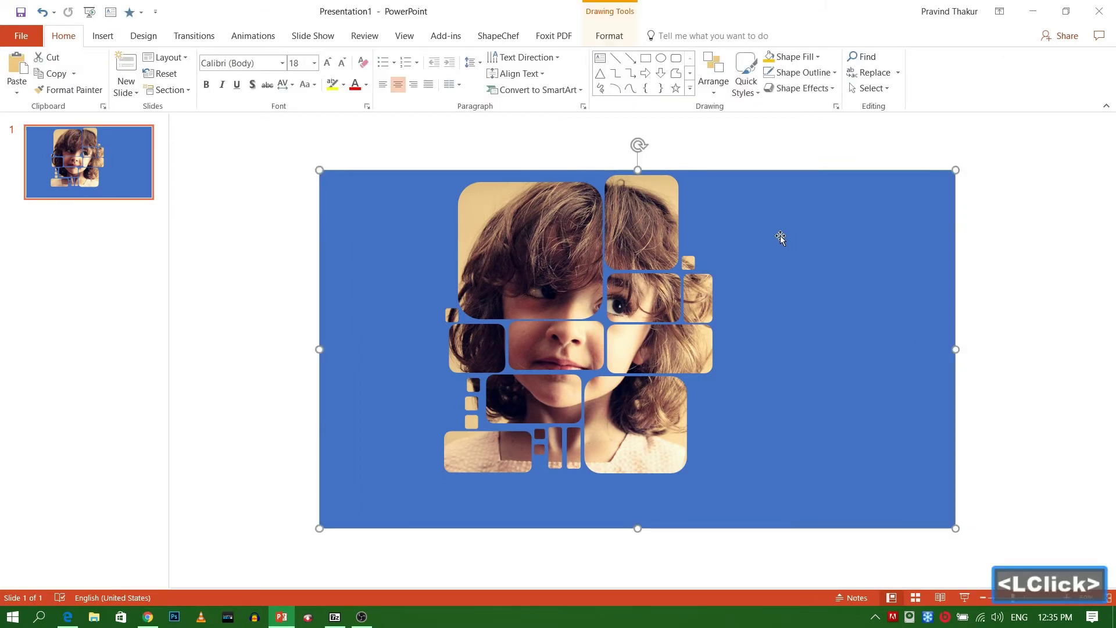
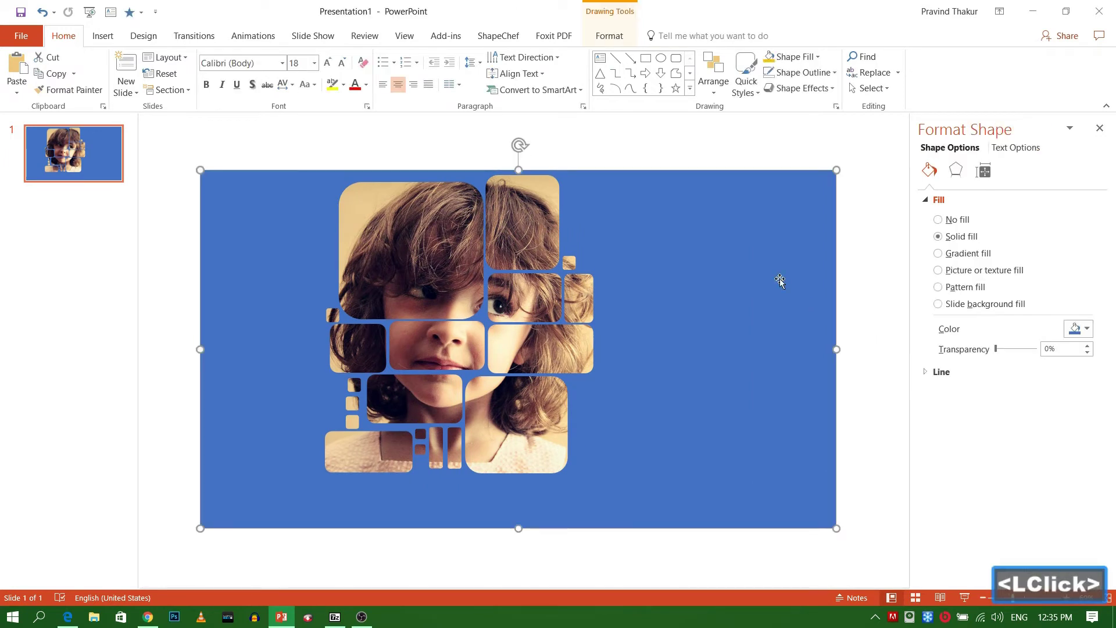
Give the frame a gradient fill, colour the last stop warm tan and make the gradient radial
{"action": "left_click", "coordinate": [942, 260]}
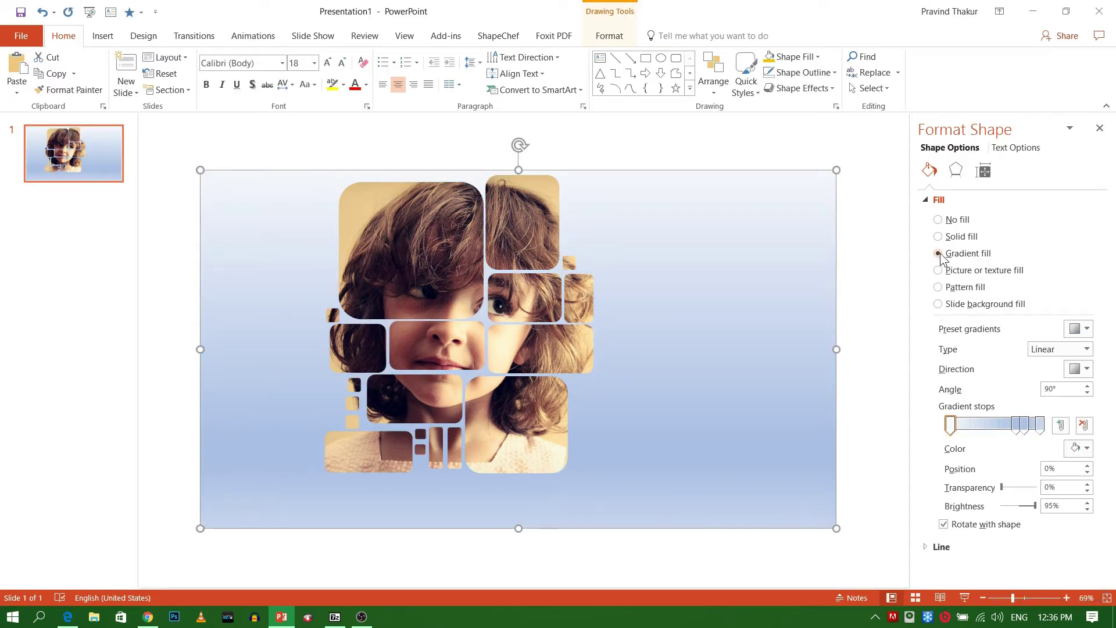
{"action": "left_click", "coordinate": [956, 427]}
{"action": "left_click", "coordinate": [1045, 425]}
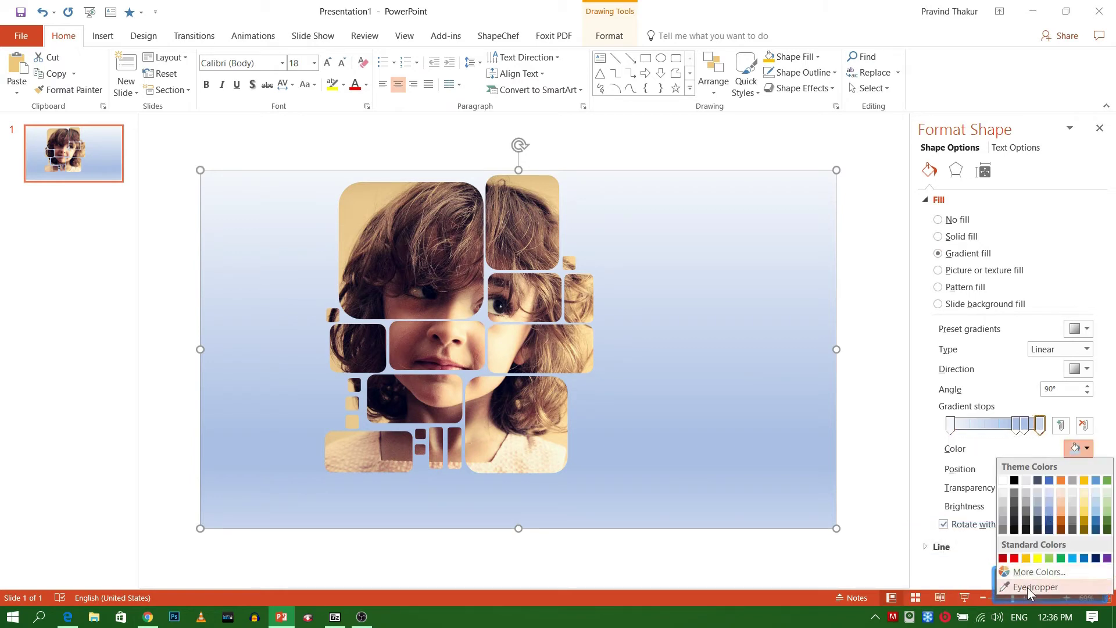
{"action": "left_click", "coordinate": [1033, 592]}
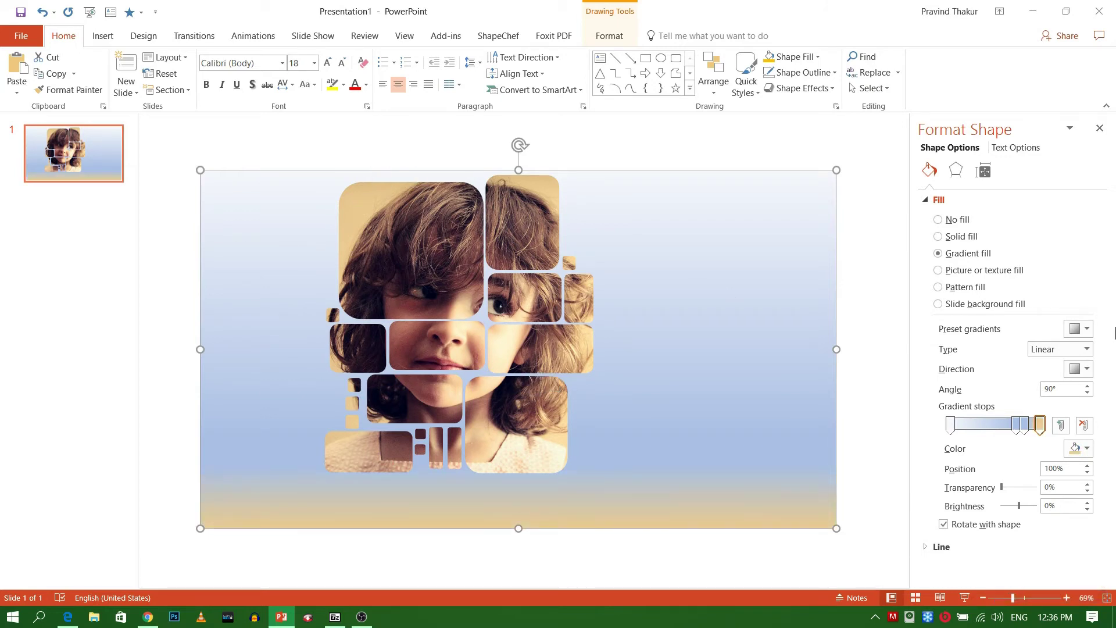
{"action": "left_click", "coordinate": [1086, 330]}
{"action": "left_click", "coordinate": [1086, 330]}
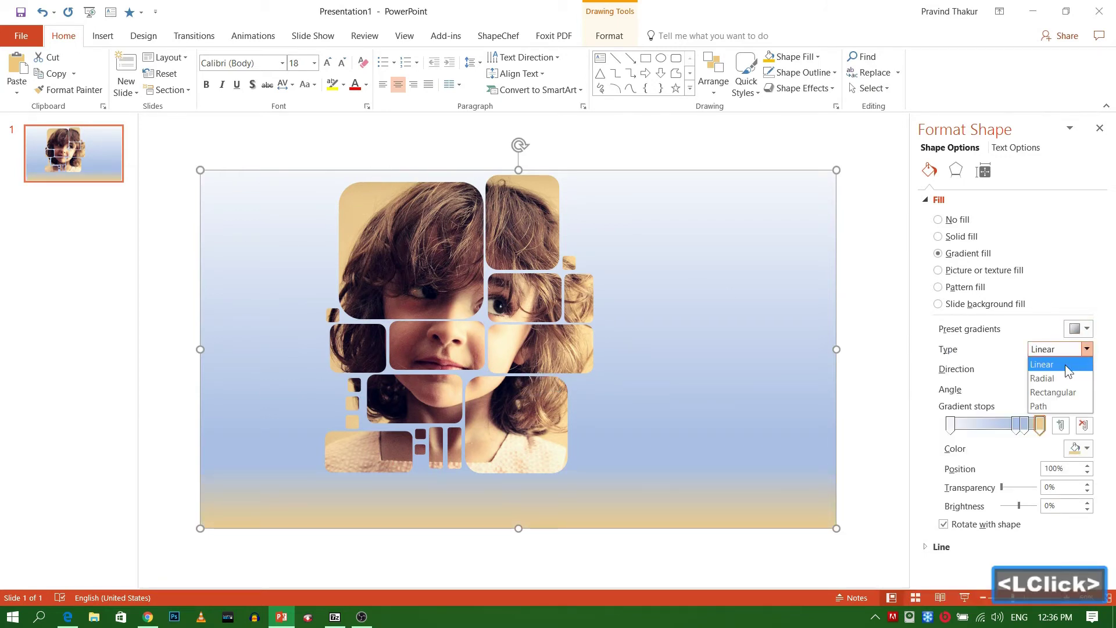
{"action": "left_click", "coordinate": [1054, 383]}
Remove the extra middle gradient stops, leaving only the end stops
{"action": "left_click", "coordinate": [1090, 373]}
{"action": "left_click", "coordinate": [1037, 396]}
{"action": "left_click", "coordinate": [1002, 430]}
{"action": "left_click", "coordinate": [1010, 431]}
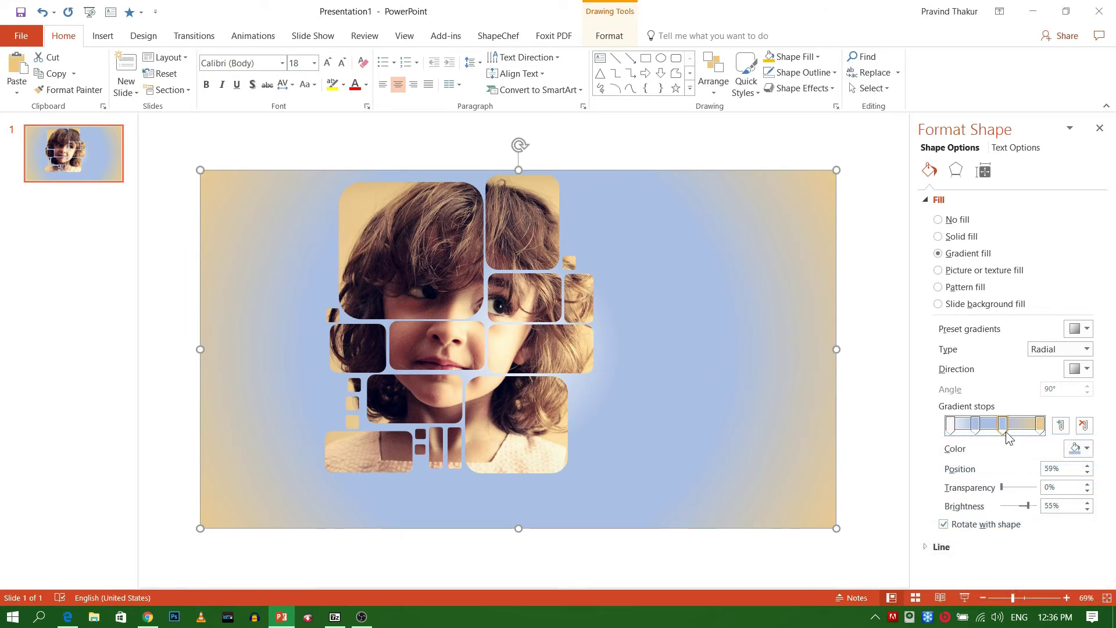
{"action": "left_click", "coordinate": [1011, 426]}
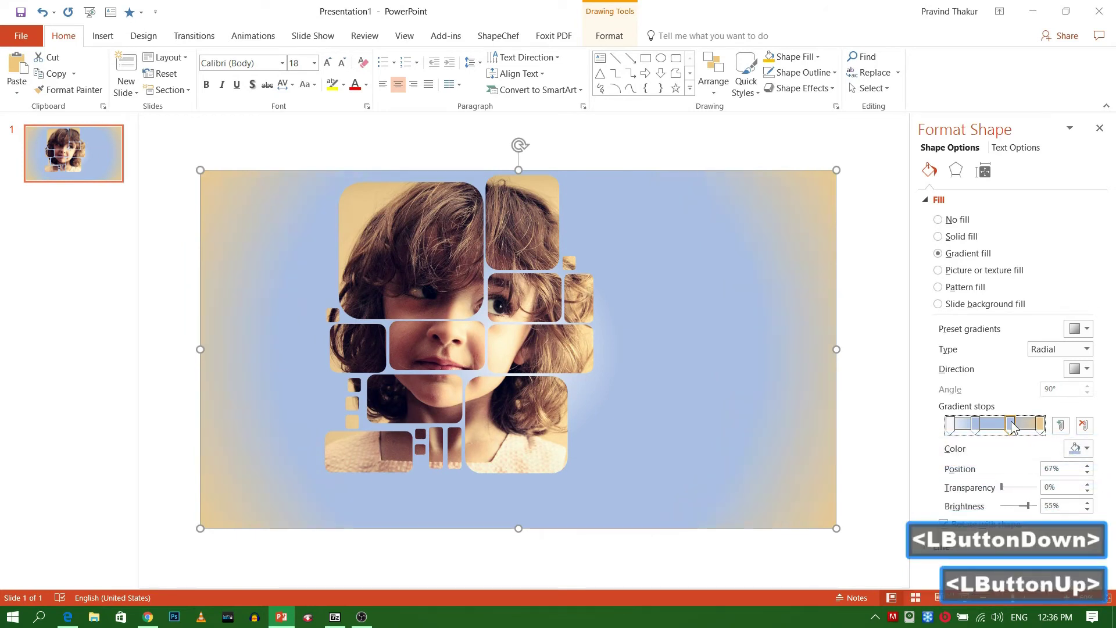
{"action": "left_click", "coordinate": [1015, 451]}
{"action": "left_click", "coordinate": [990, 447]}
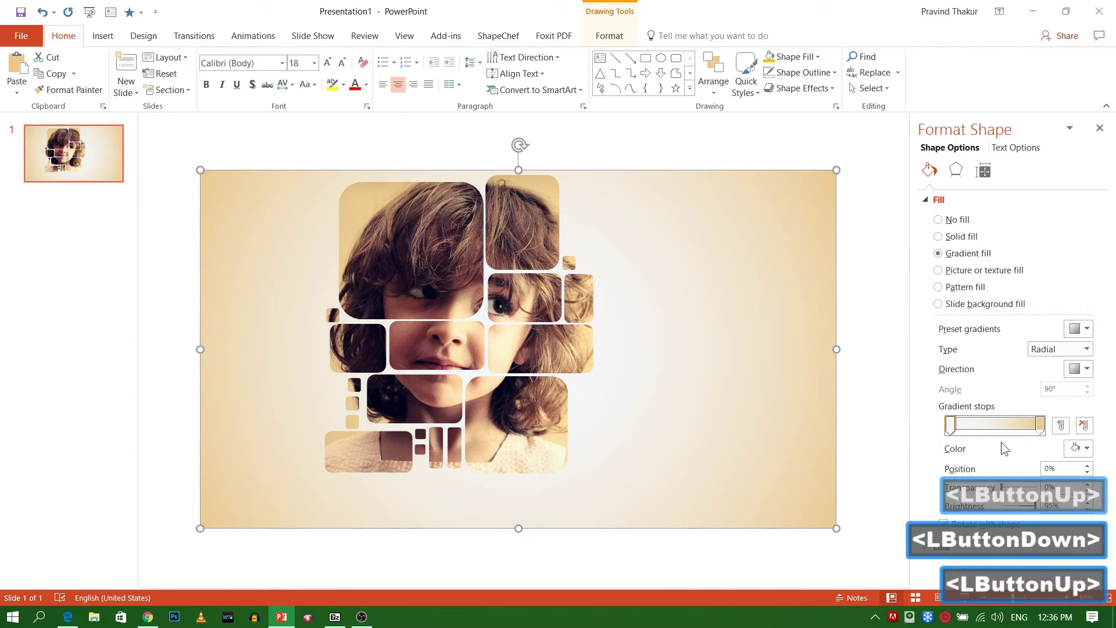
Set the starting centre stop to a pale cream colour
{"action": "left_click", "coordinate": [967, 430]}
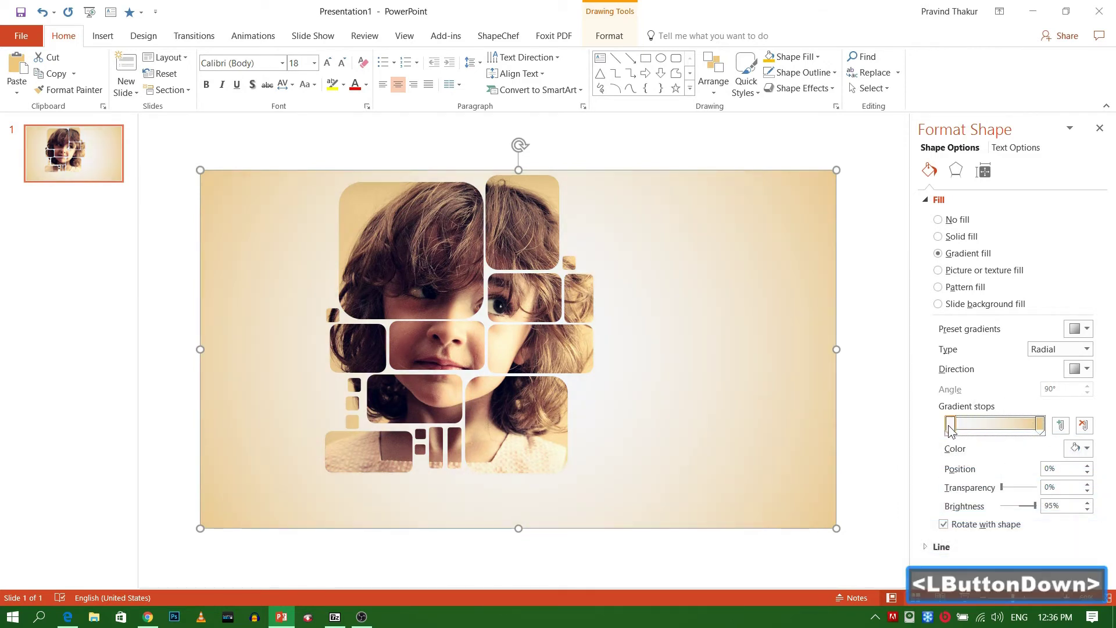
{"action": "left_click", "coordinate": [1054, 432]}
{"action": "left_click", "coordinate": [1089, 456]}
{"action": "left_click", "coordinate": [589, 242]}
{"action": "left_click", "coordinate": [625, 191]}
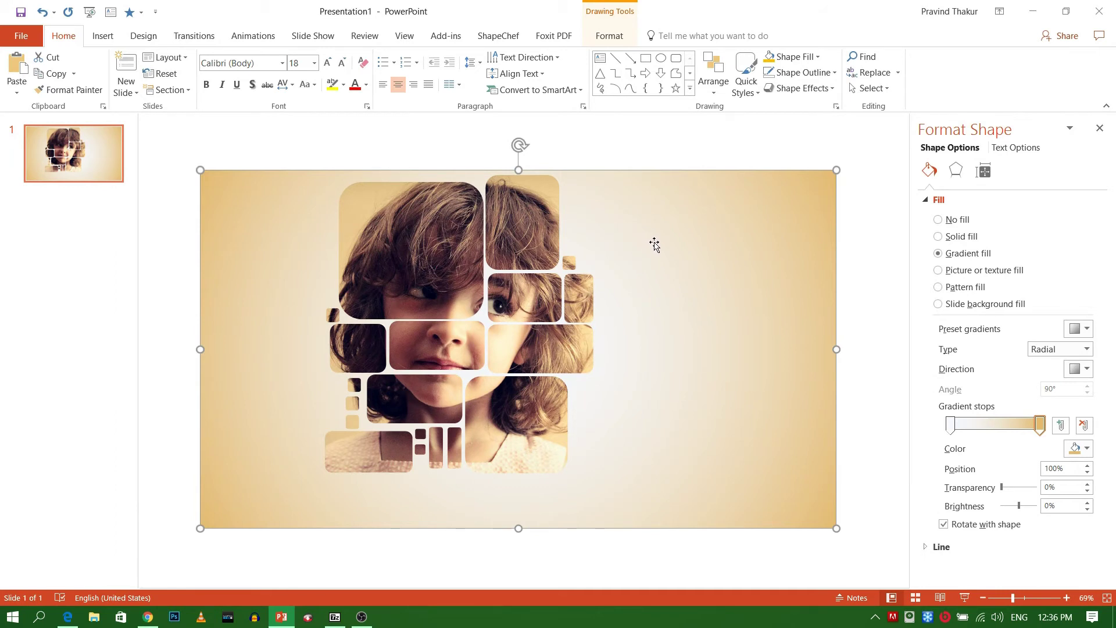
{"action": "left_click", "coordinate": [956, 423]}
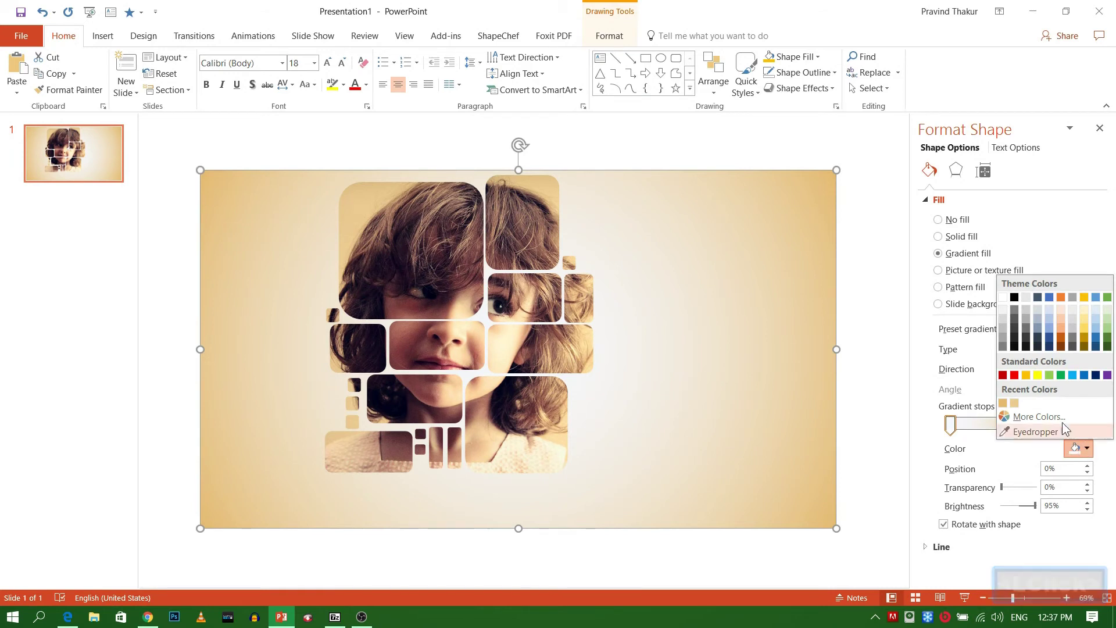
Colour the centre stop with a tone sampled from the photo and add two middle stops
{"action": "left_click", "coordinate": [1030, 438]}
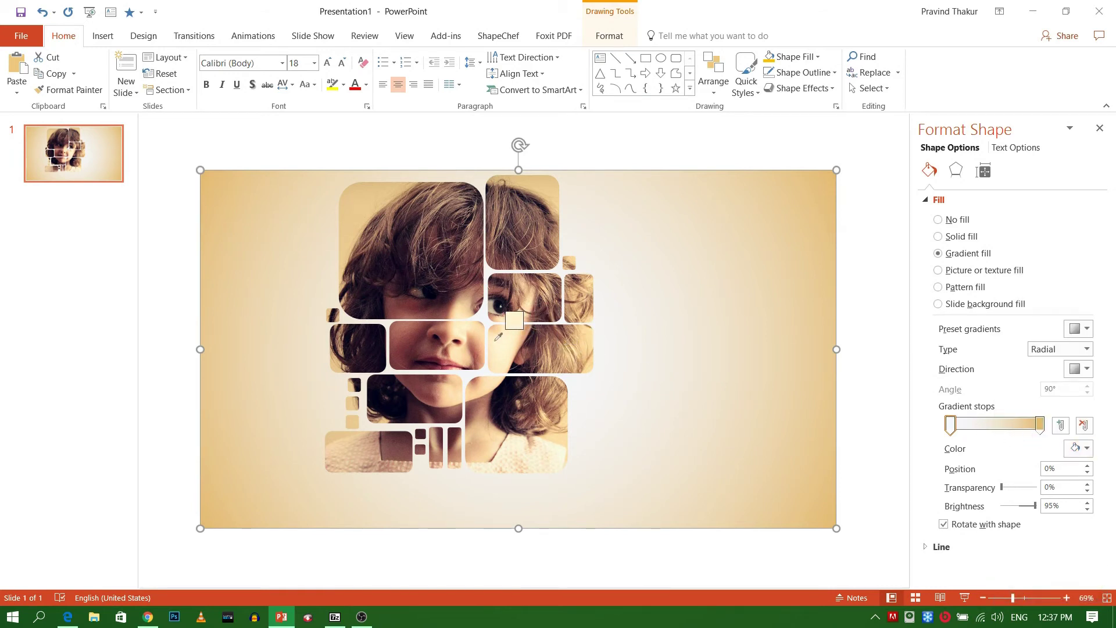
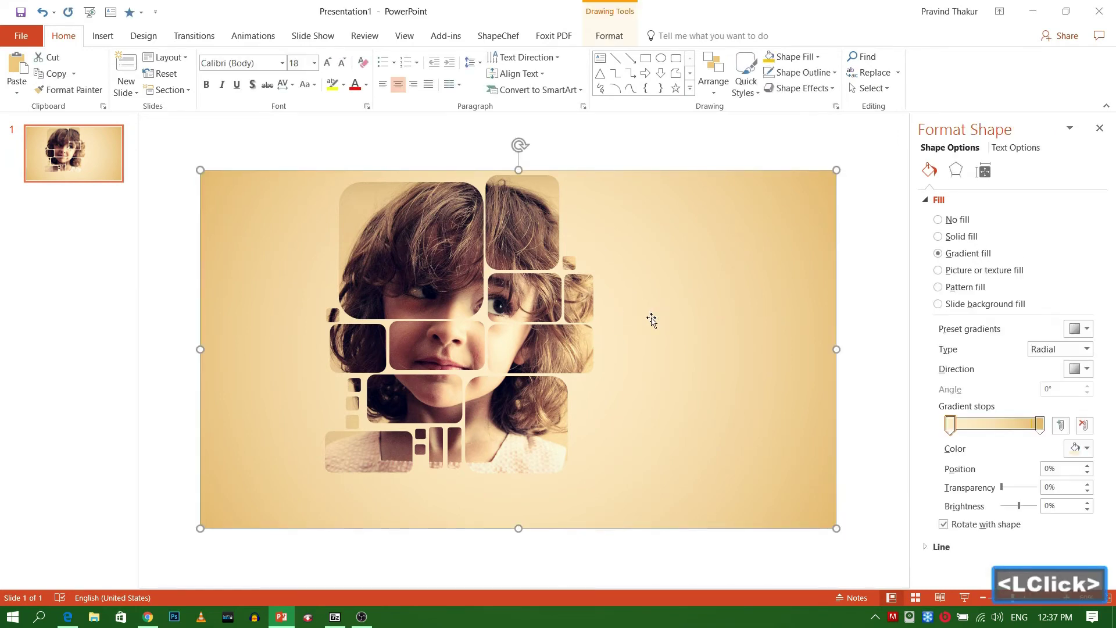
{"action": "left_click", "coordinate": [1065, 428]}
{"action": "left_click", "coordinate": [1000, 425]}
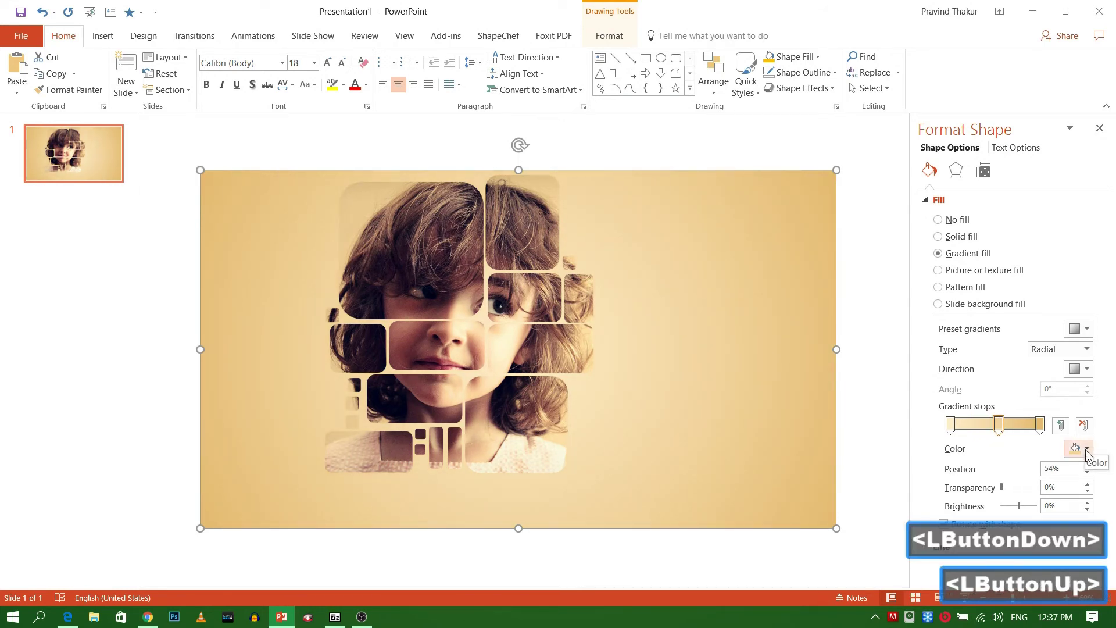
{"action": "left_click", "coordinate": [1090, 454]}
{"action": "left_click", "coordinate": [982, 433]}
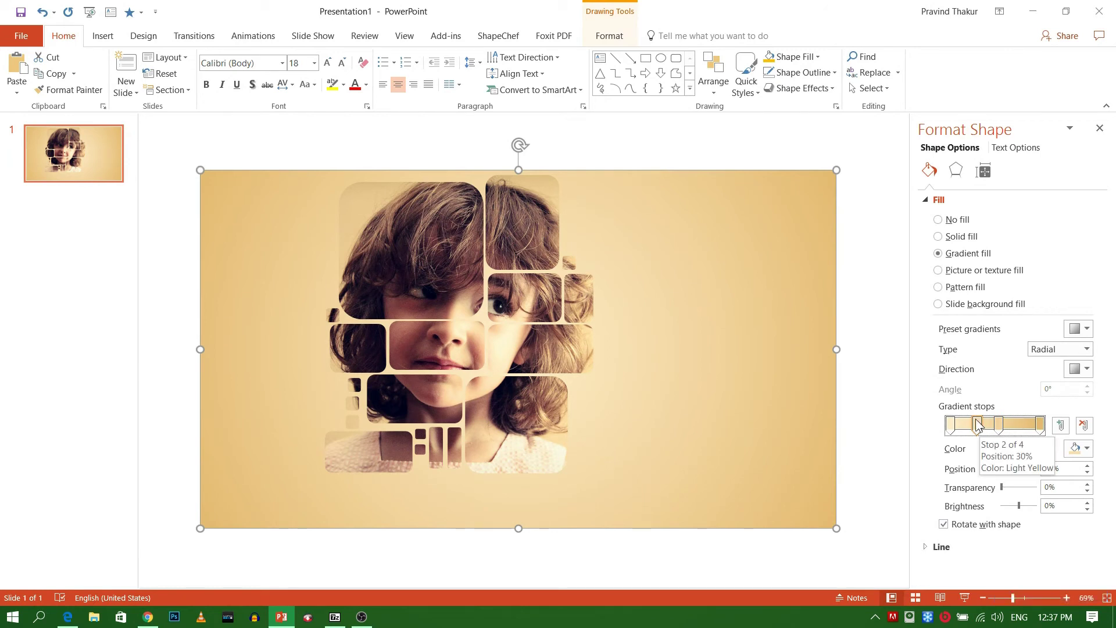
{"action": "left_click", "coordinate": [983, 449]}
Reposition the starting stop and bring up colour choices for the edge stop
{"action": "left_click", "coordinate": [999, 430]}
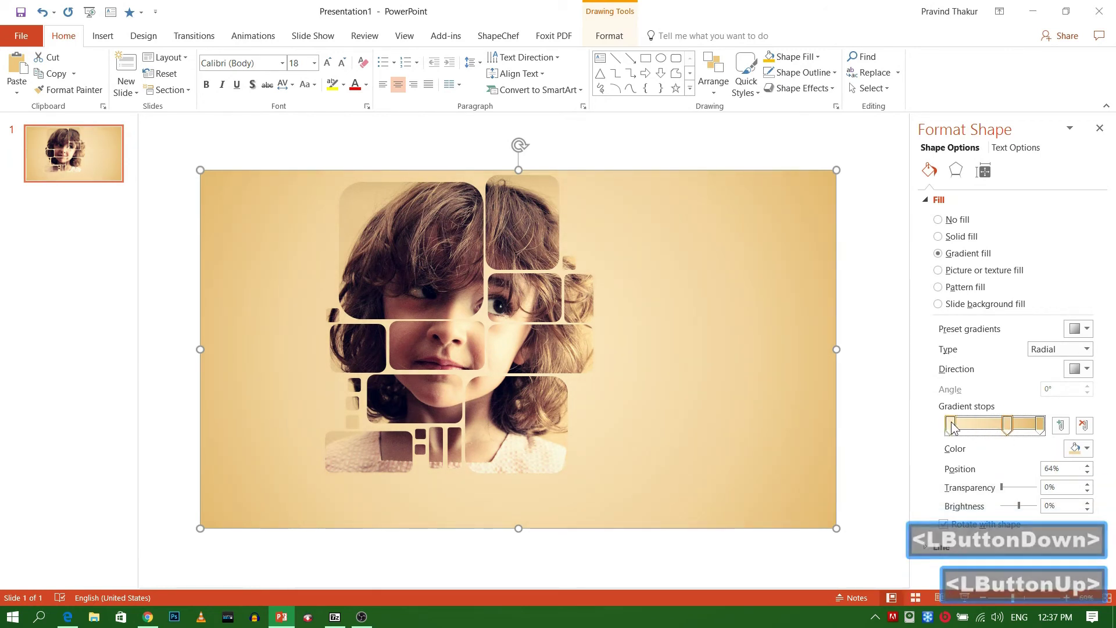
{"action": "left_click", "coordinate": [963, 428]}
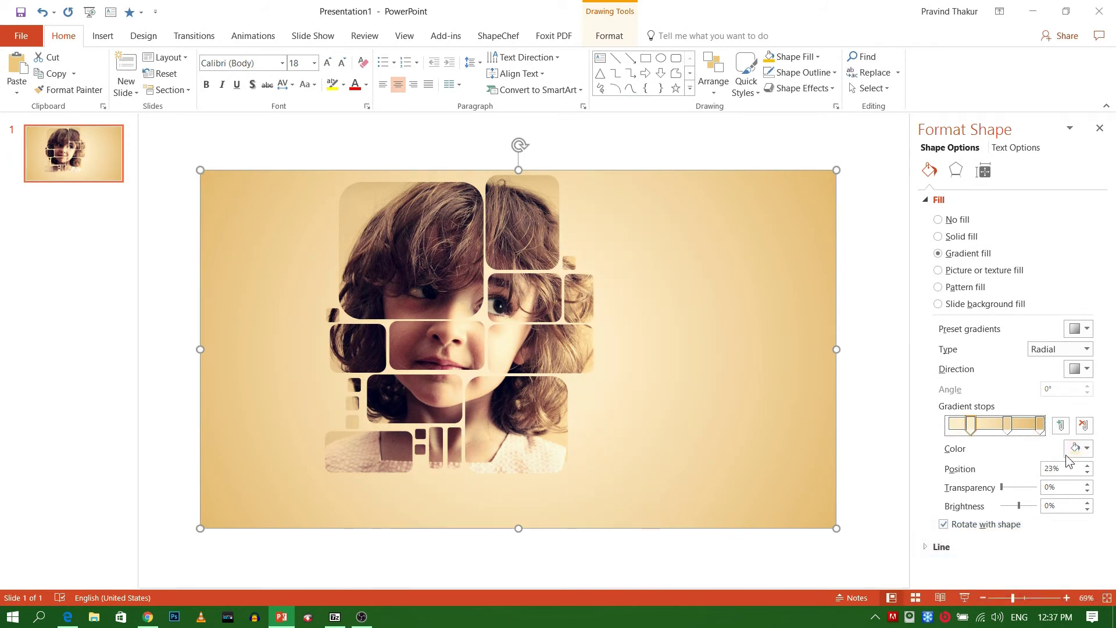
{"action": "left_click", "coordinate": [1047, 431]}
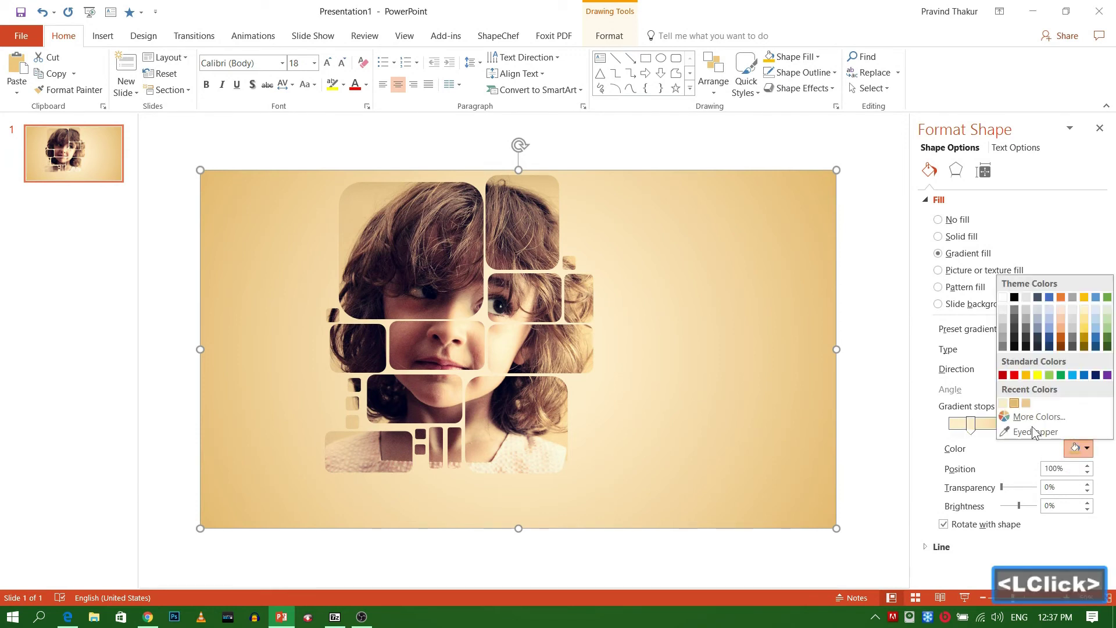
Set the 100% edge stop to a custom golden tan, RGB 227, 186, 111
{"action": "double_click", "coordinate": [1037, 421]}
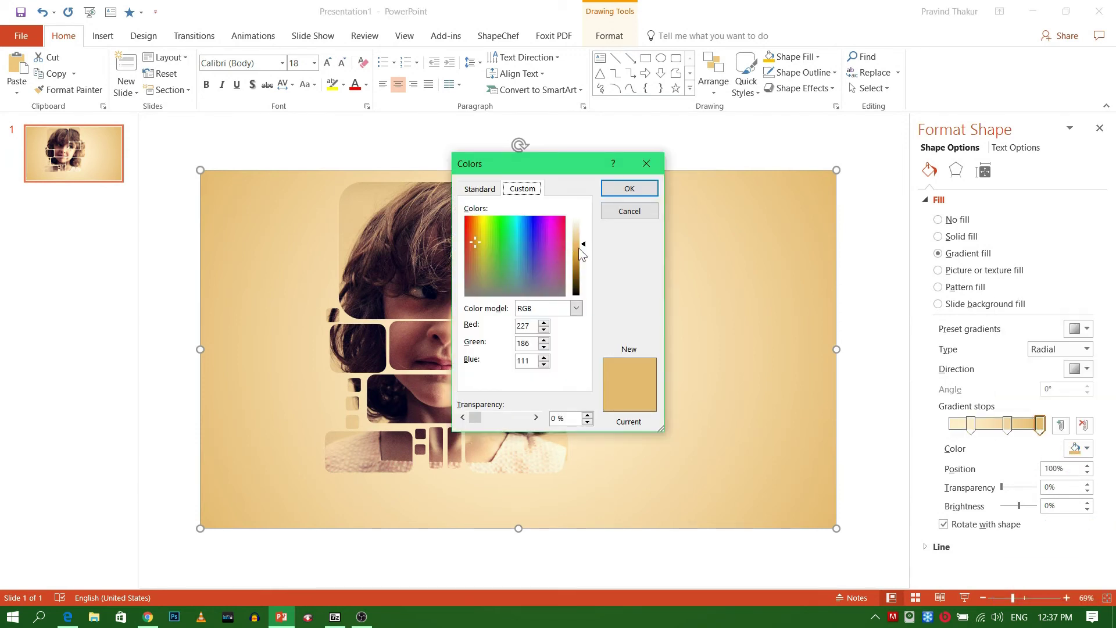
{"action": "left_click", "coordinate": [589, 248]}
{"action": "left_click", "coordinate": [624, 195]}
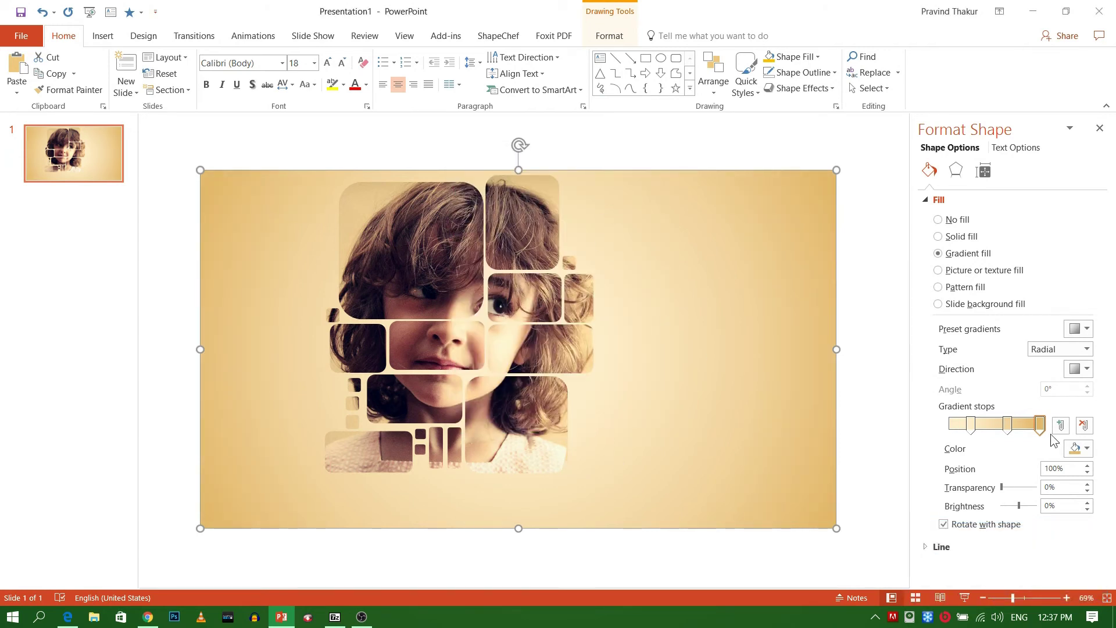
{"action": "left_click", "coordinate": [1076, 452]}
{"action": "left_click", "coordinate": [589, 249]}
{"action": "left_click", "coordinate": [614, 194]}
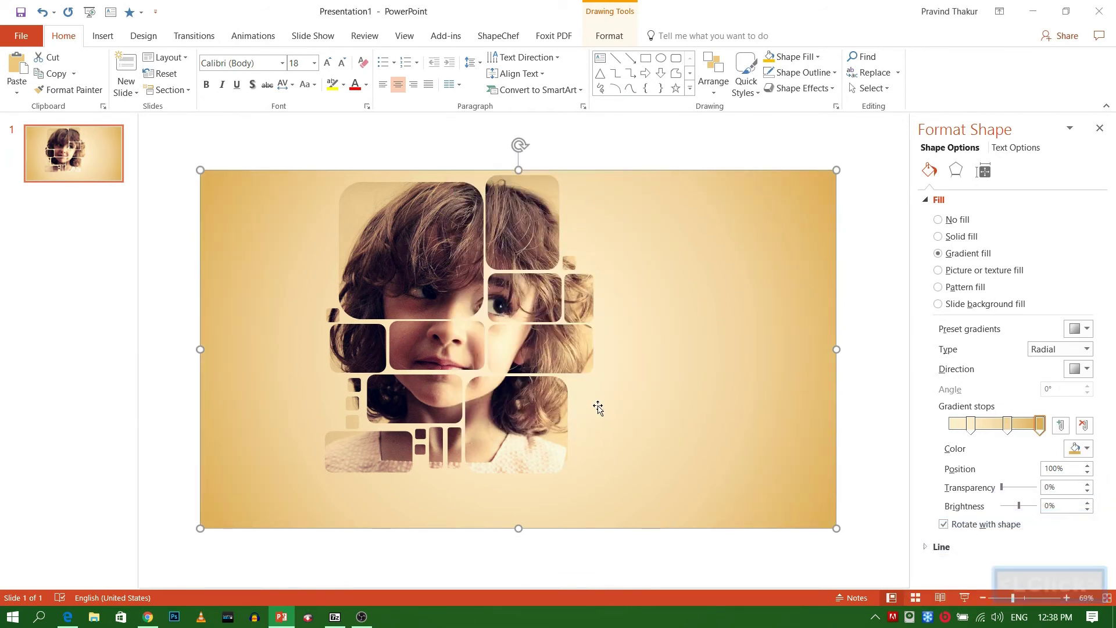
Adjust the middle stops near 27% and 54%, leaving the outer stop light yellow
{"action": "left_click", "coordinate": [969, 428]}
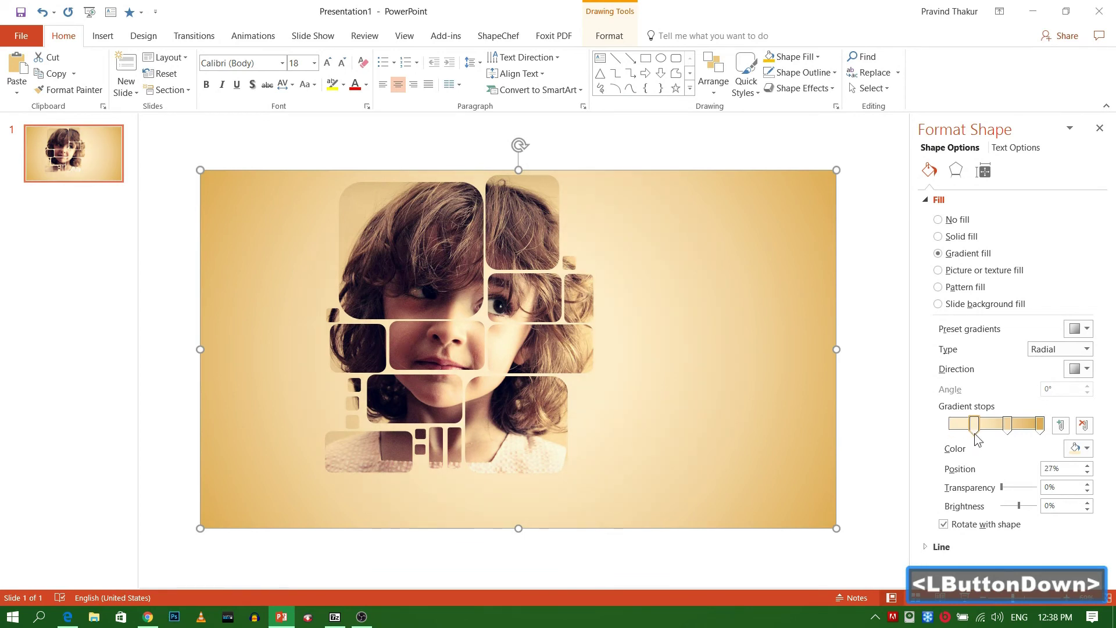
{"action": "left_click", "coordinate": [1016, 428]}
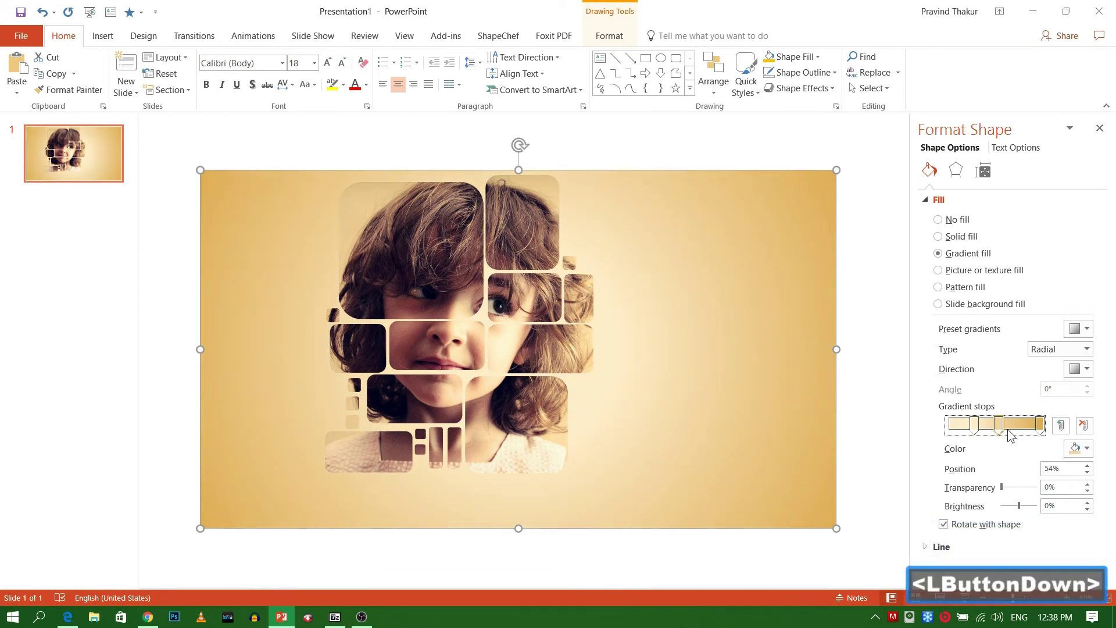
{"action": "left_click", "coordinate": [1045, 428]}
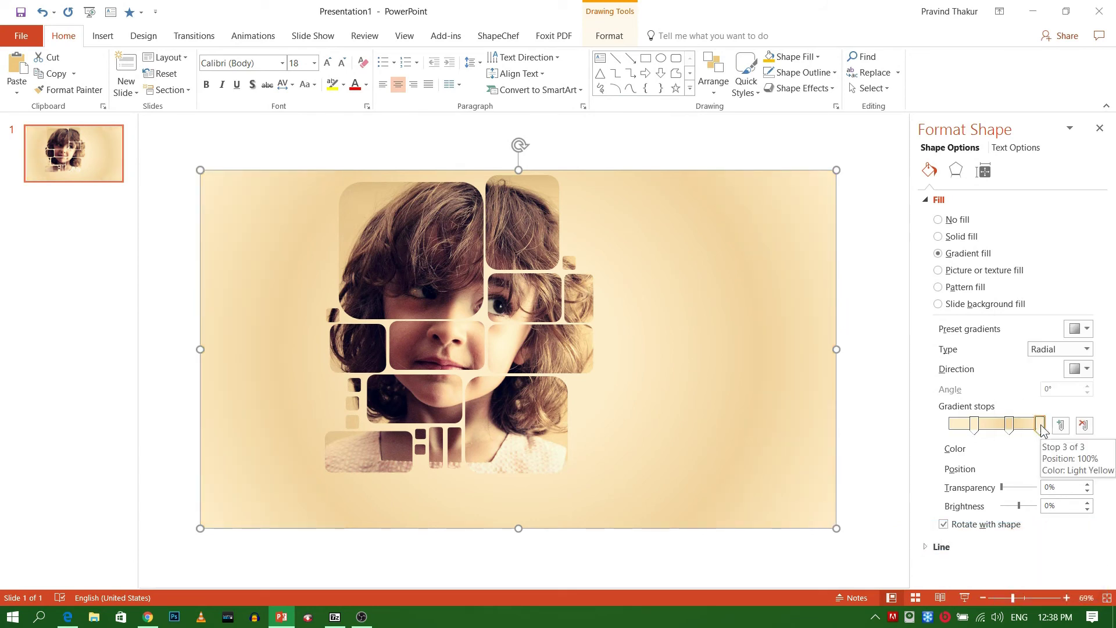
Undo the unwanted colour picks, keeping the golden edge, with a middle stop near 32%
{"action": "key", "text": "ctrl+z"}
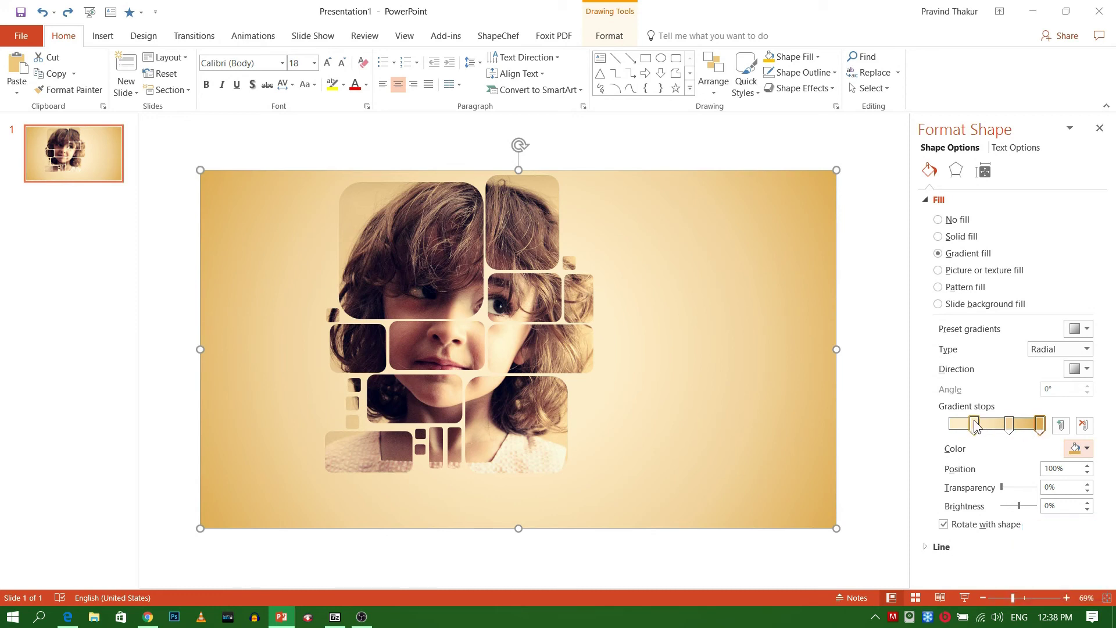
{"action": "left_click", "coordinate": [977, 426]}
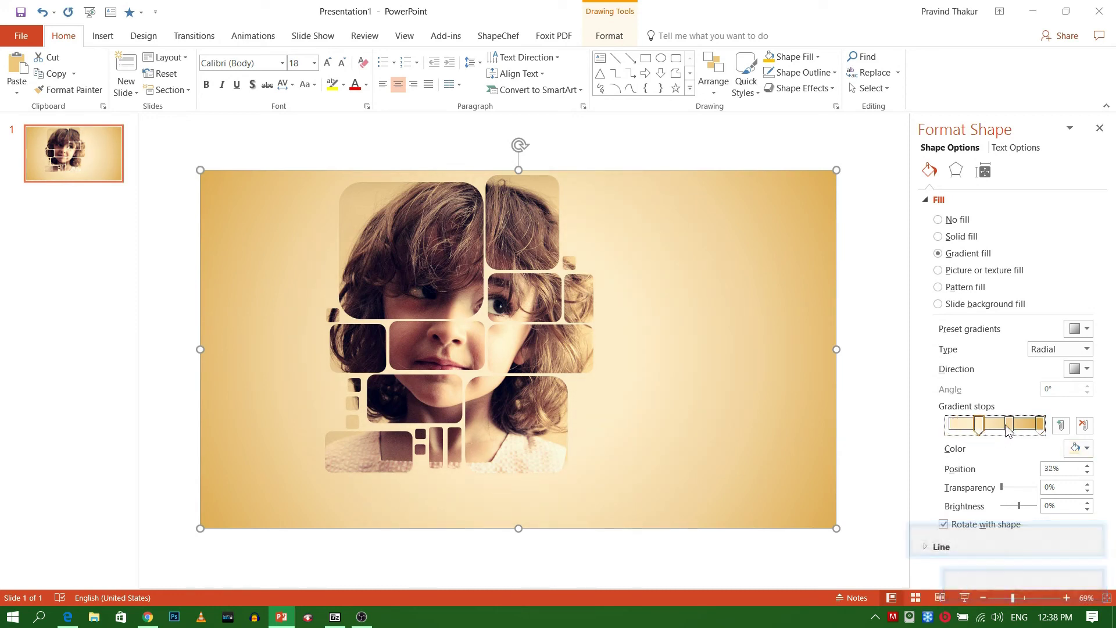
{"action": "left_click", "coordinate": [1048, 431]}
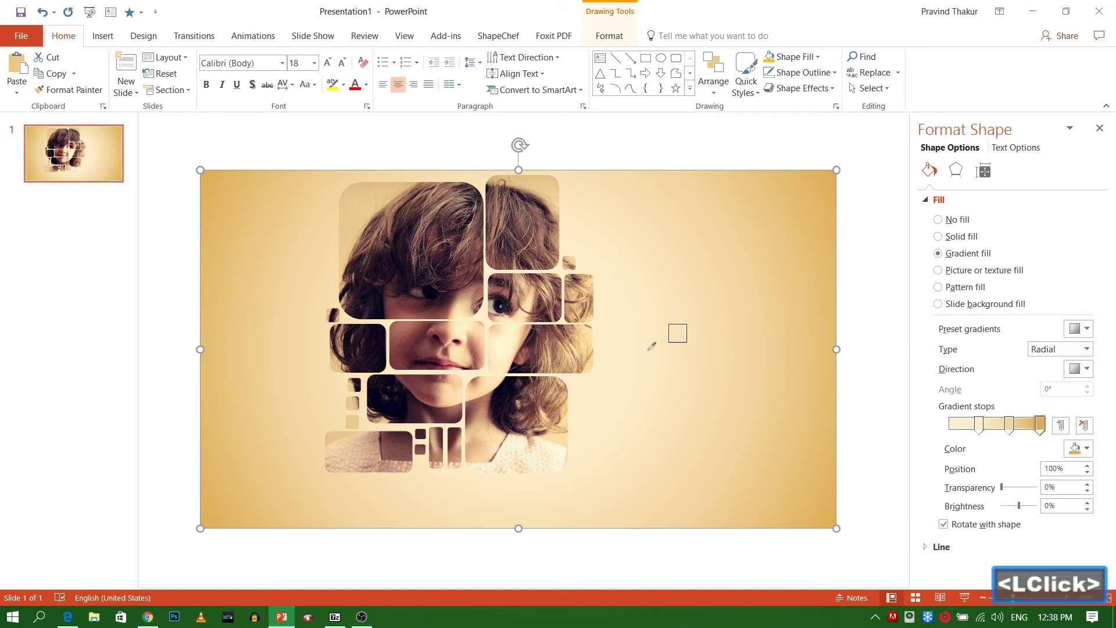
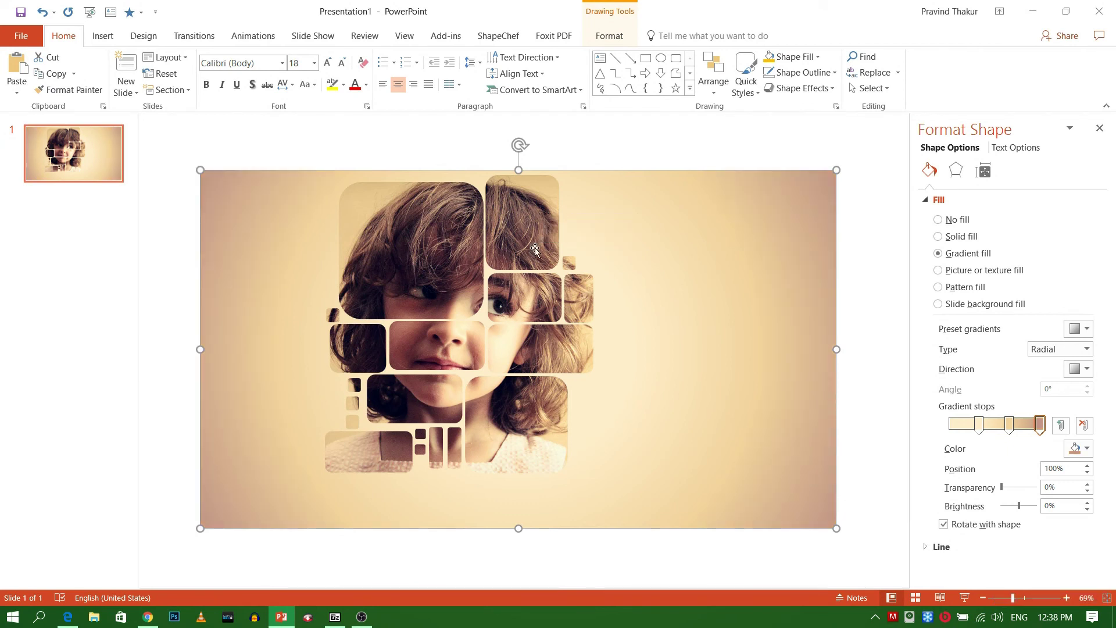
{"action": "key", "text": "ctrl+z"}
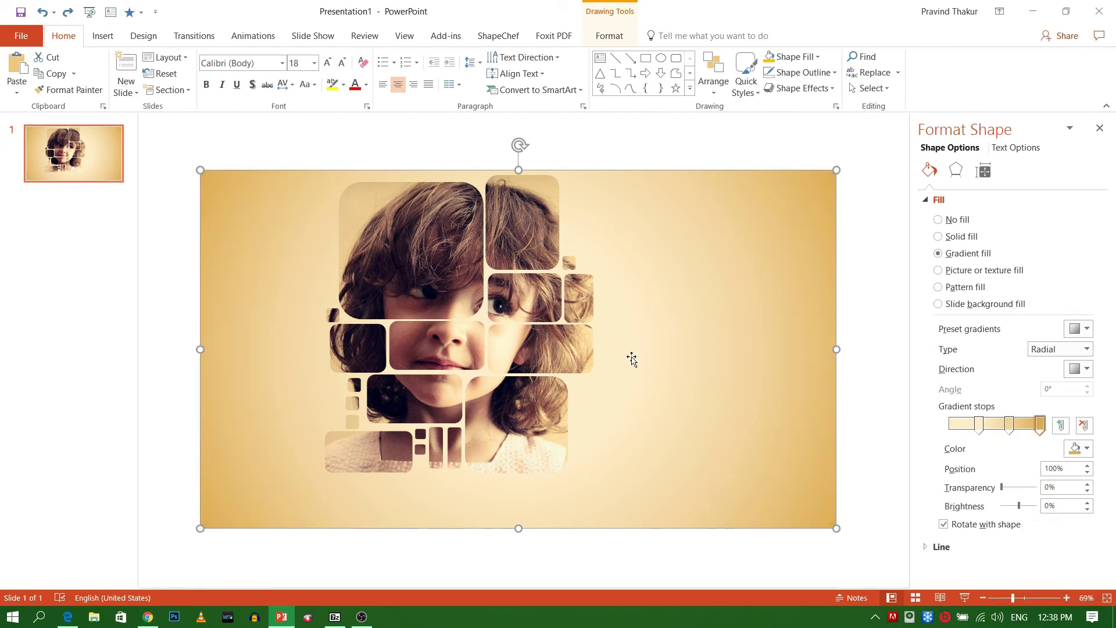
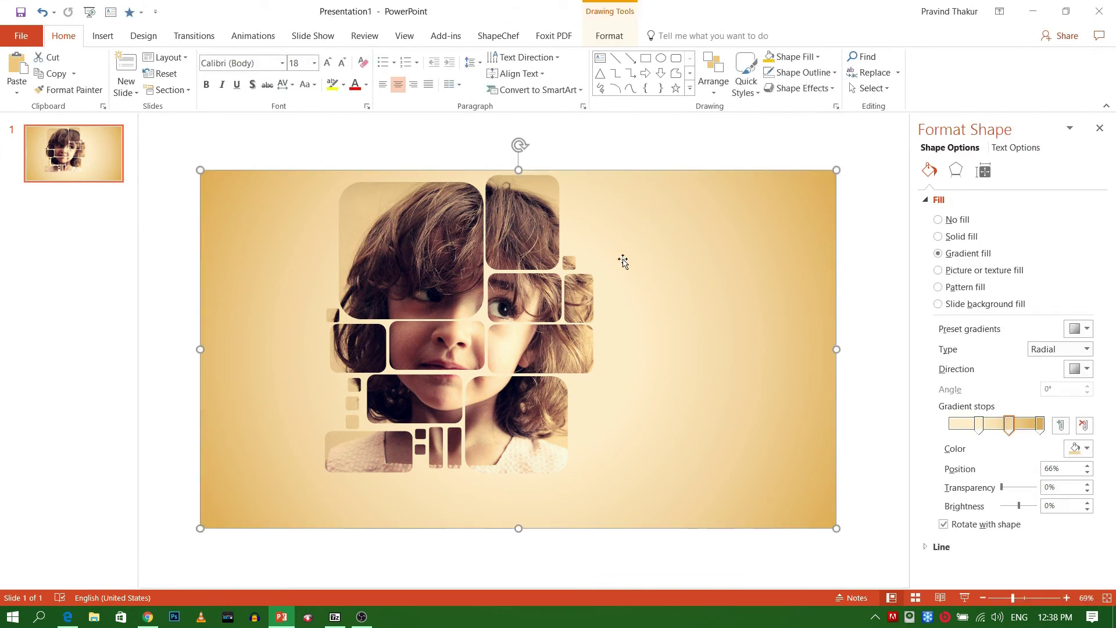
Apply a bevel 3-D preset from Shape Effects so the frame's tile borders look embossed
{"action": "left_click", "coordinate": [607, 37]}
{"action": "left_click", "coordinate": [559, 91]}
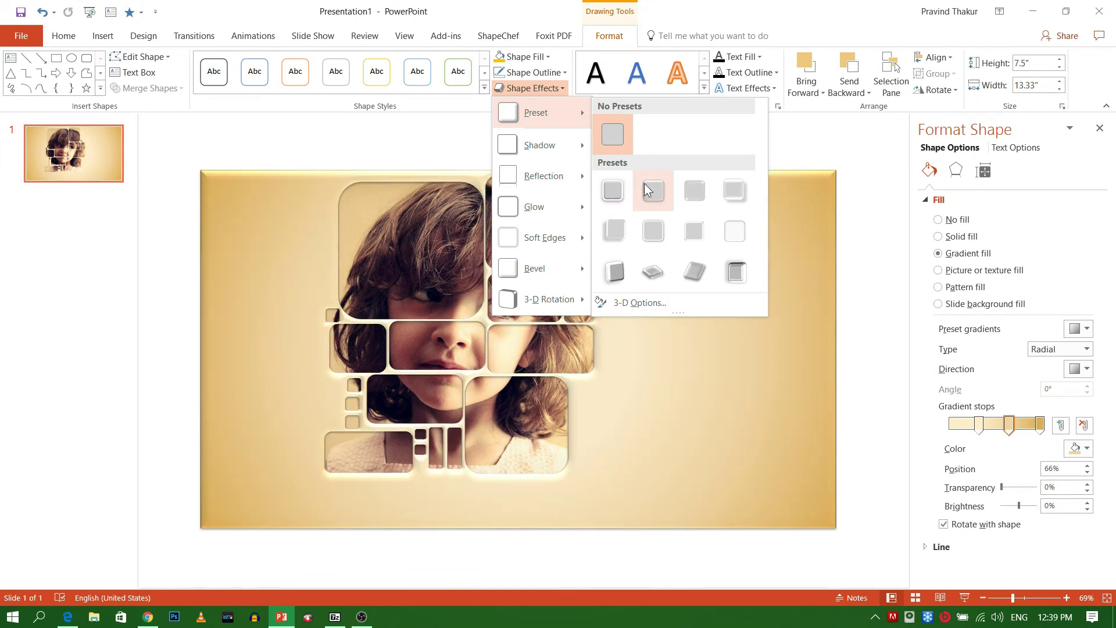
{"action": "left_click", "coordinate": [620, 351]}
{"action": "left_click", "coordinate": [613, 147]}
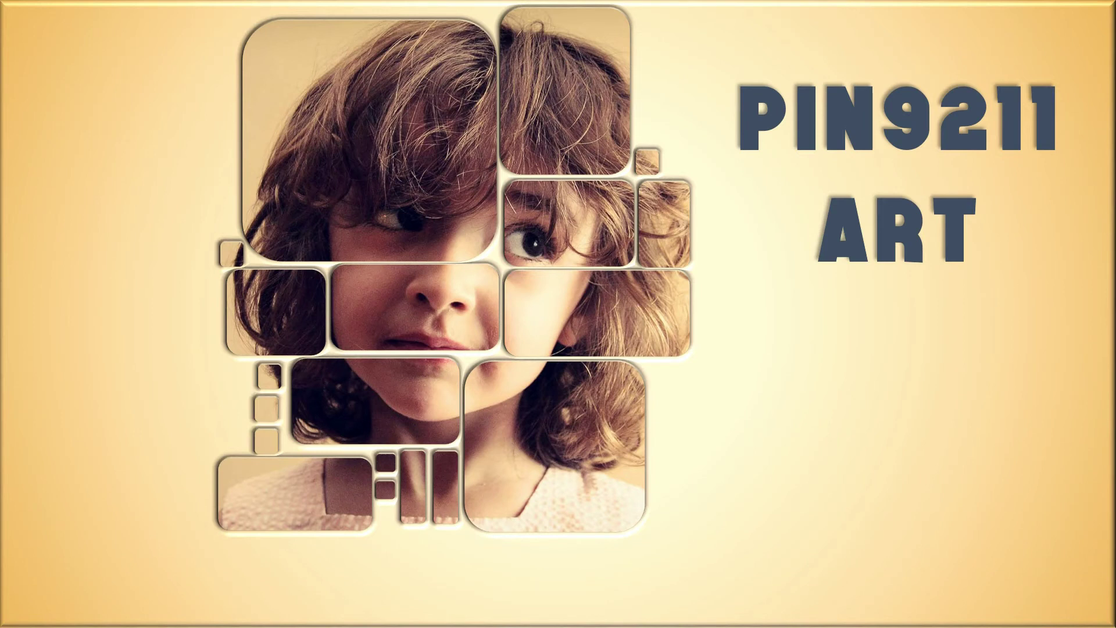